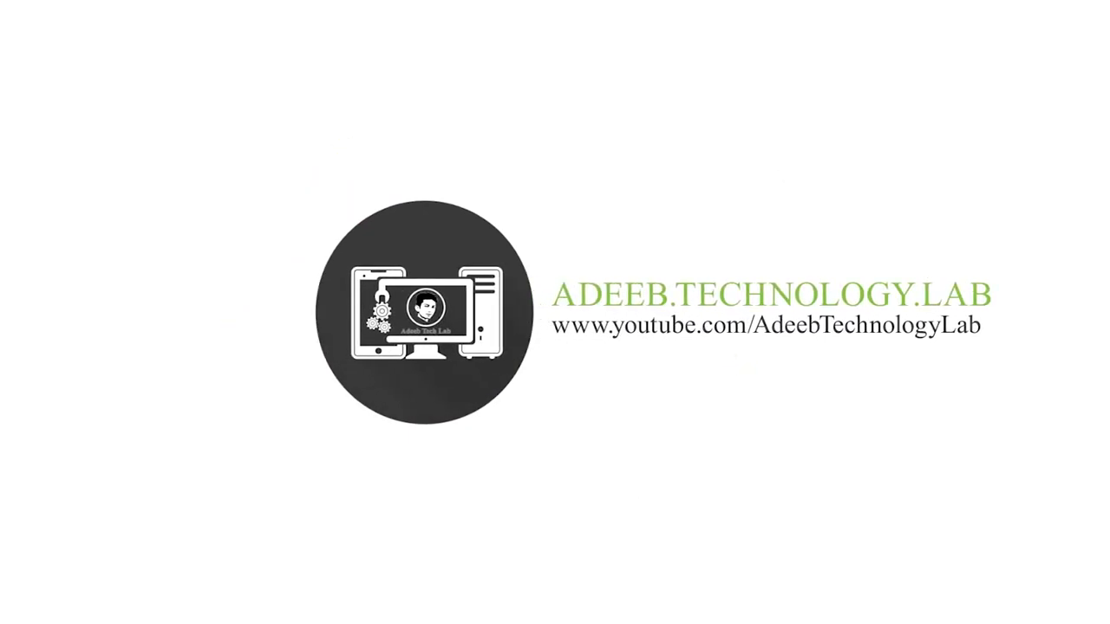
Step: Start the OBS recording and minimize the recorder so the template folder shows
click(852, 518)
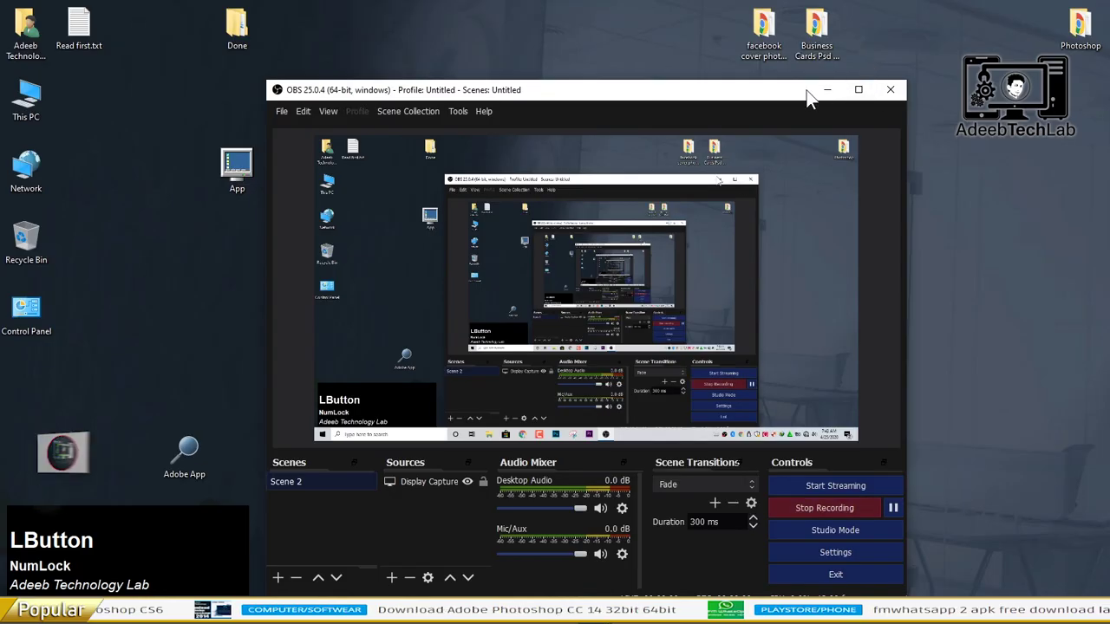
right_click(595, 161)
click(638, 199)
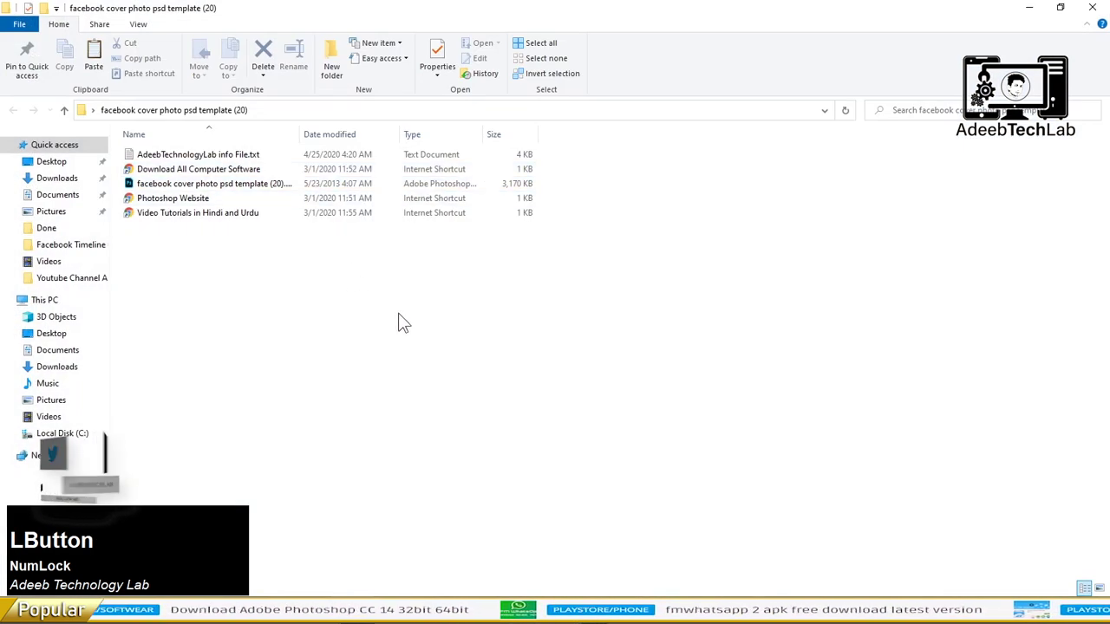
Step: Show the folder as large icons and bring up the PSD template's context menu
scroll(up, 3)
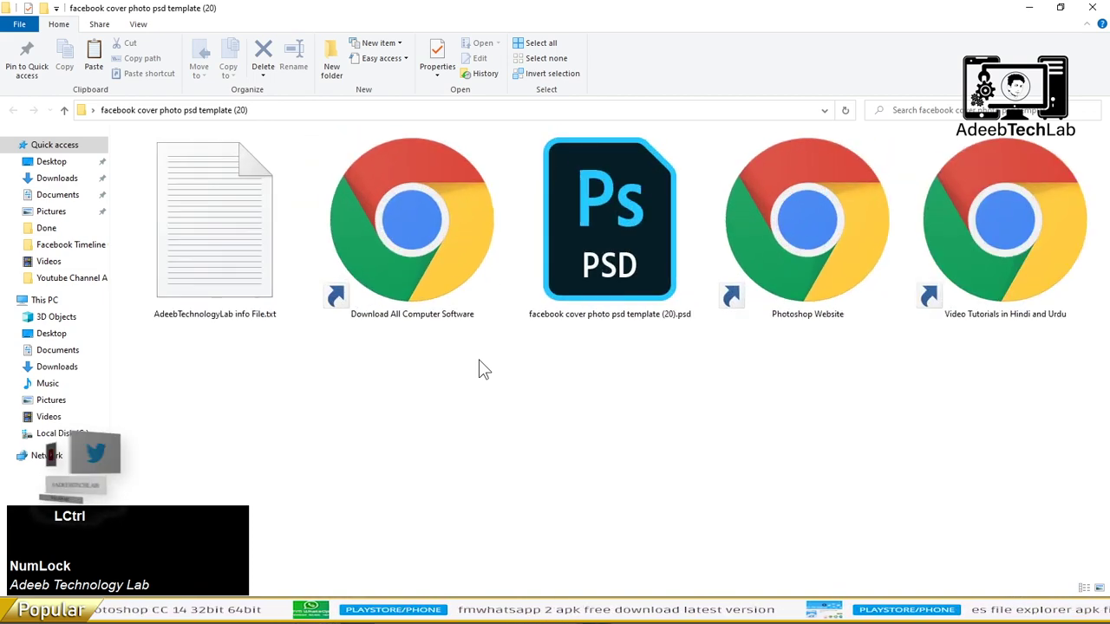
scroll(up, 3)
right_click(600, 223)
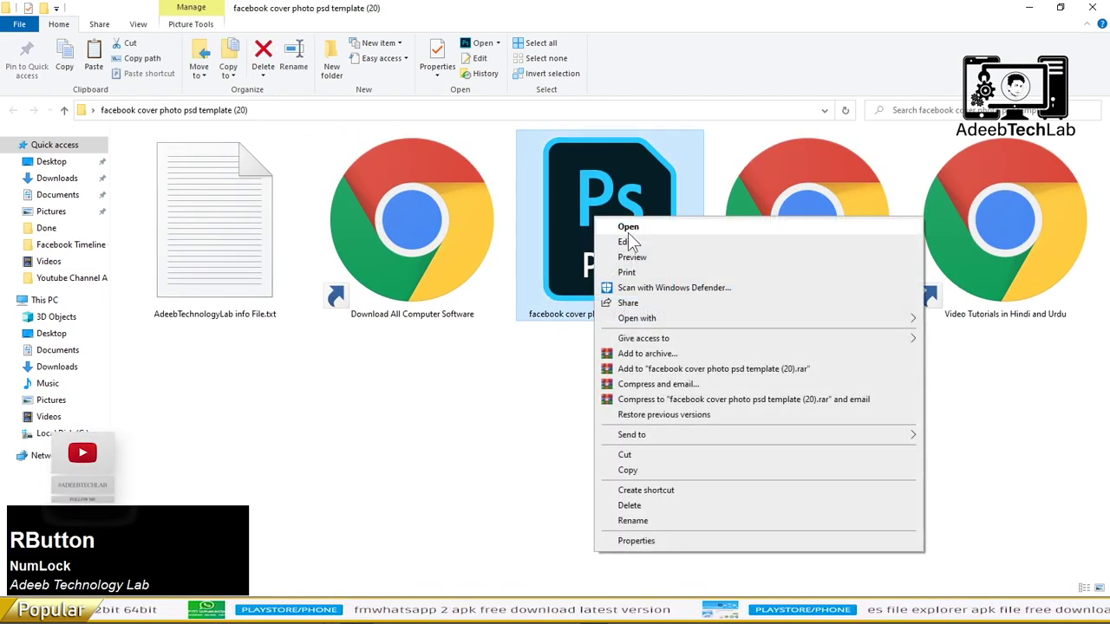
Step: Open the cover PSD in Photoshop and zoom in on its text area
click(639, 237)
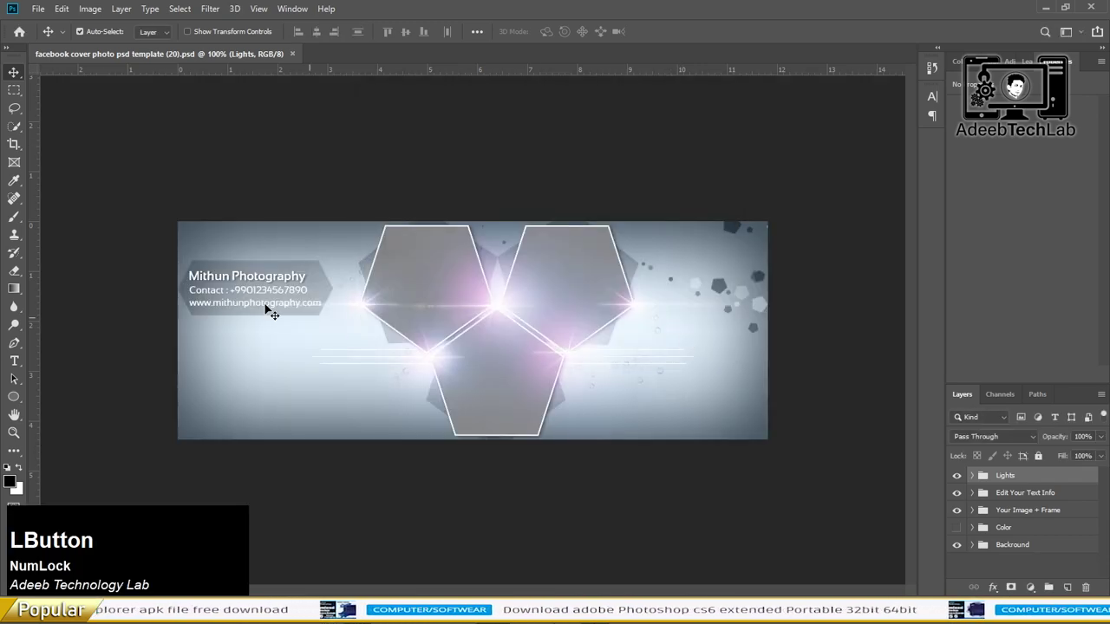
scroll(up, 3)
scroll(up, 3)
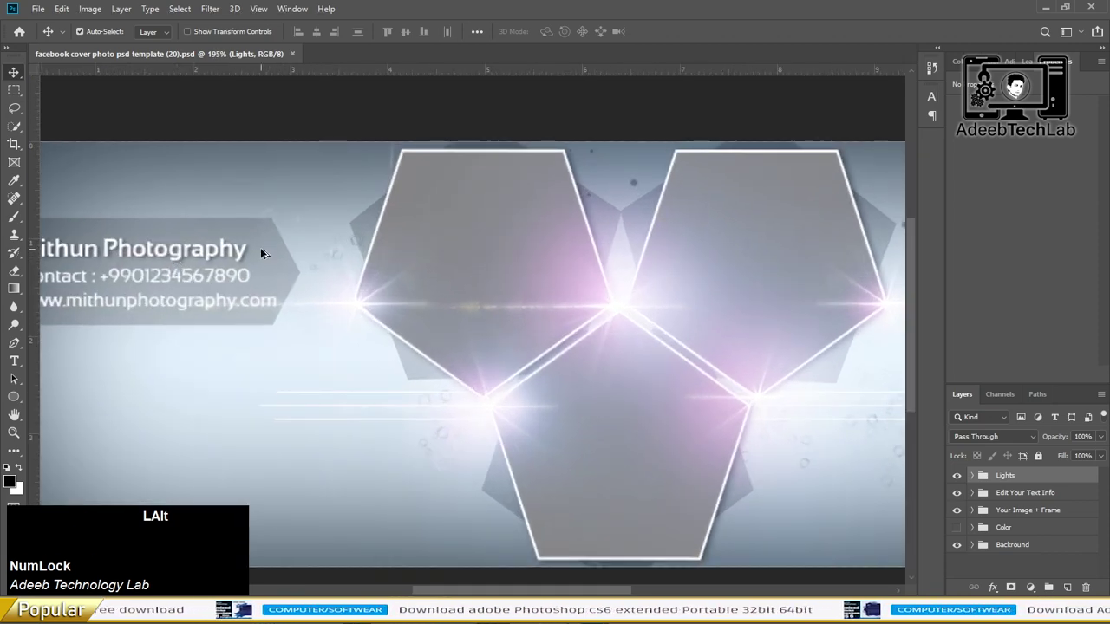
scroll(down, 3)
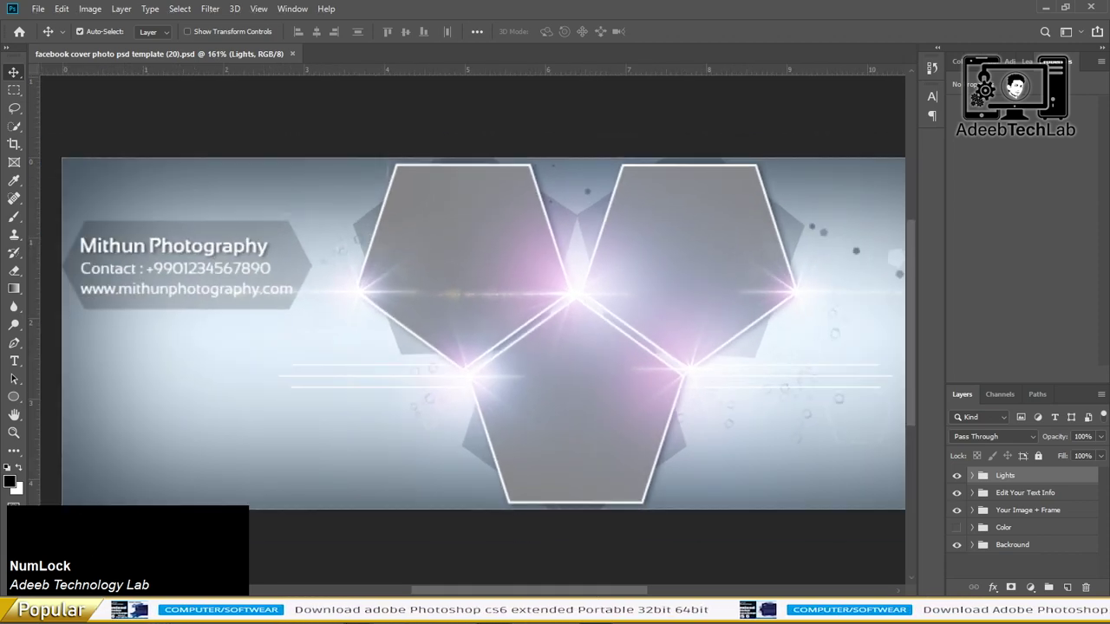
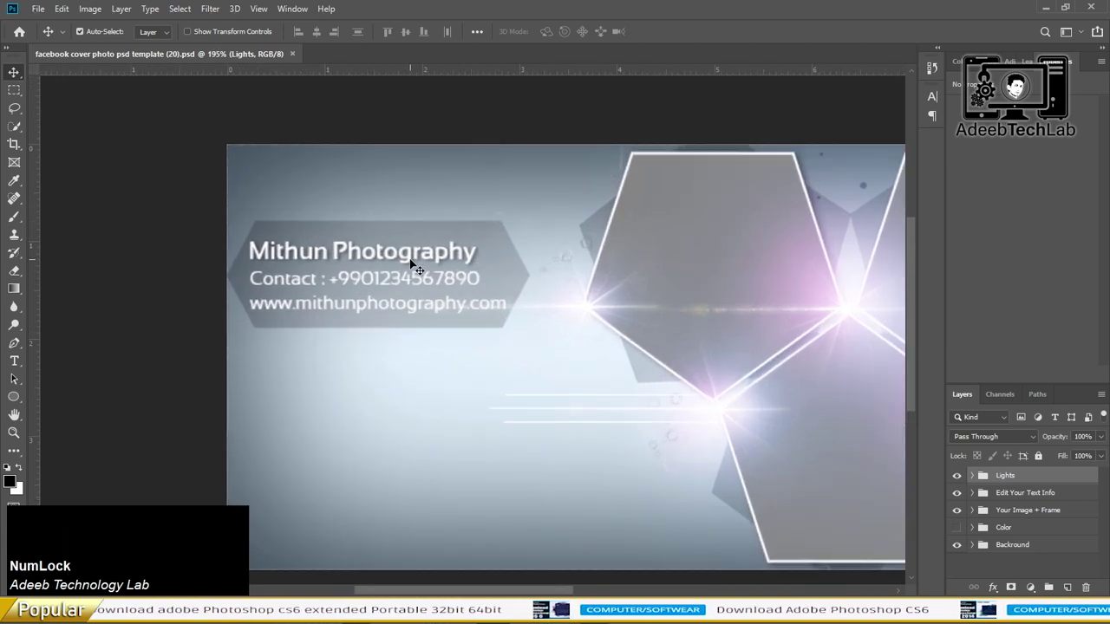
Step: Replace the name with SalmanAdeeb in Acumin Variable Concept Wide Black
click(417, 255)
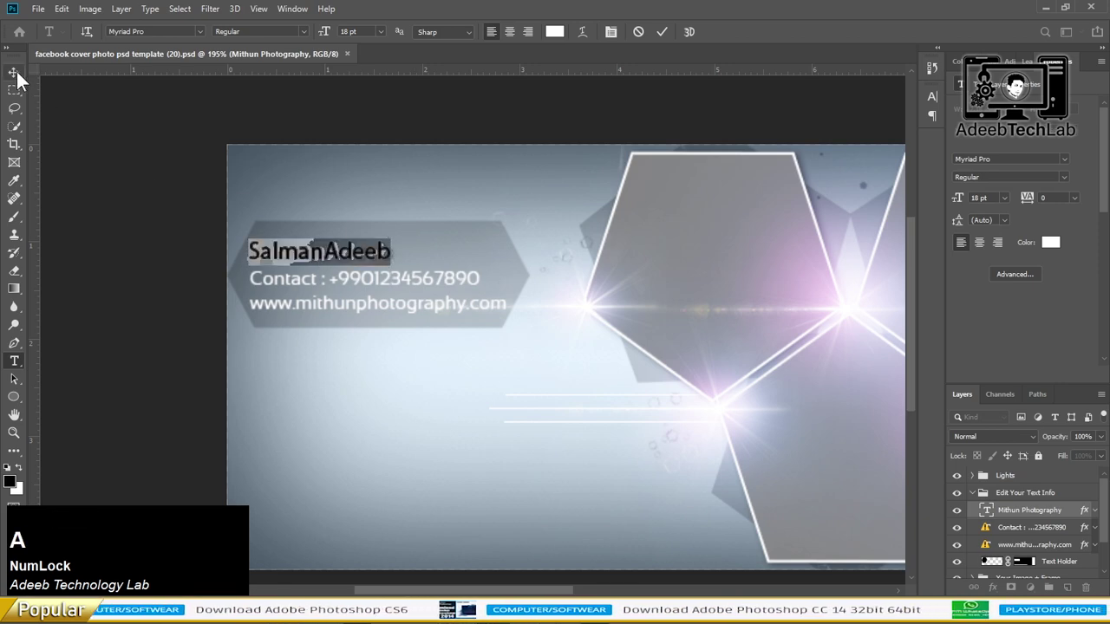
click(25, 82)
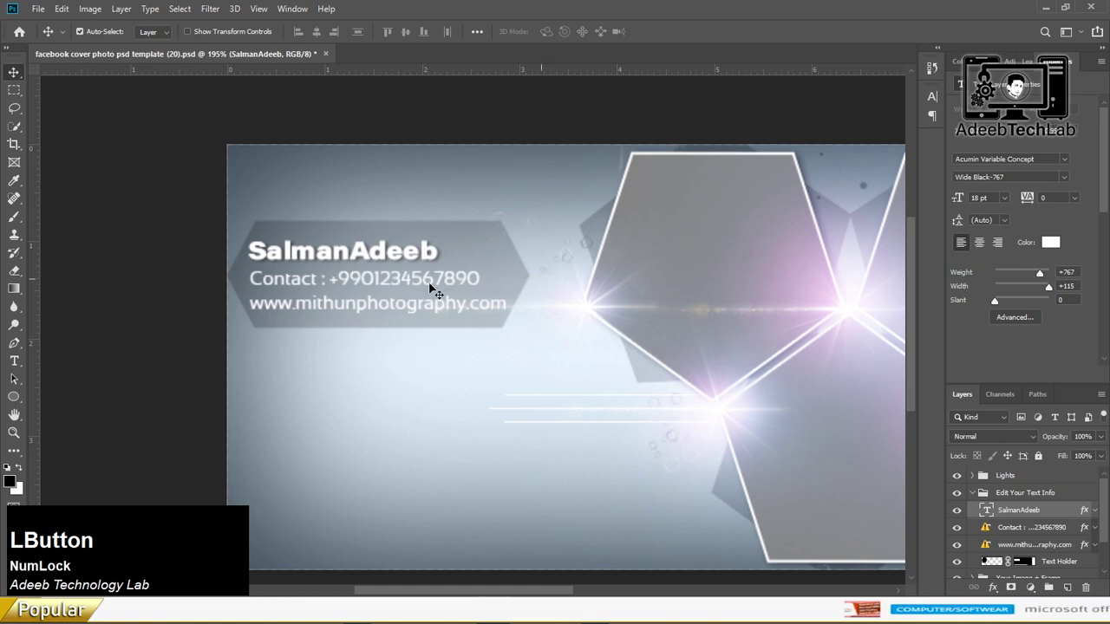
key(ctrl+t)
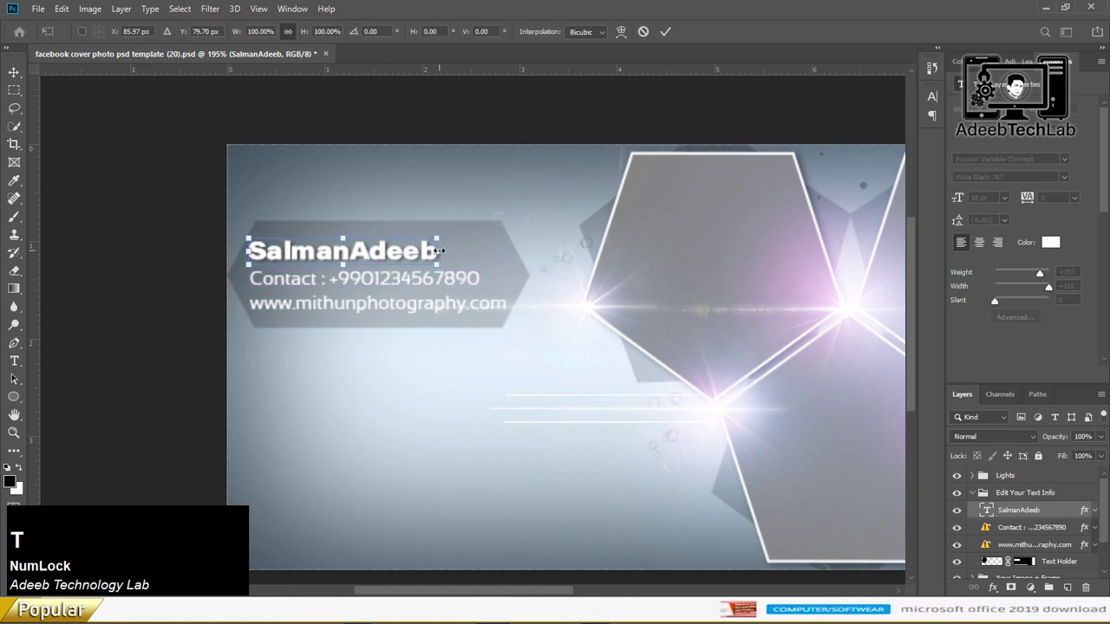
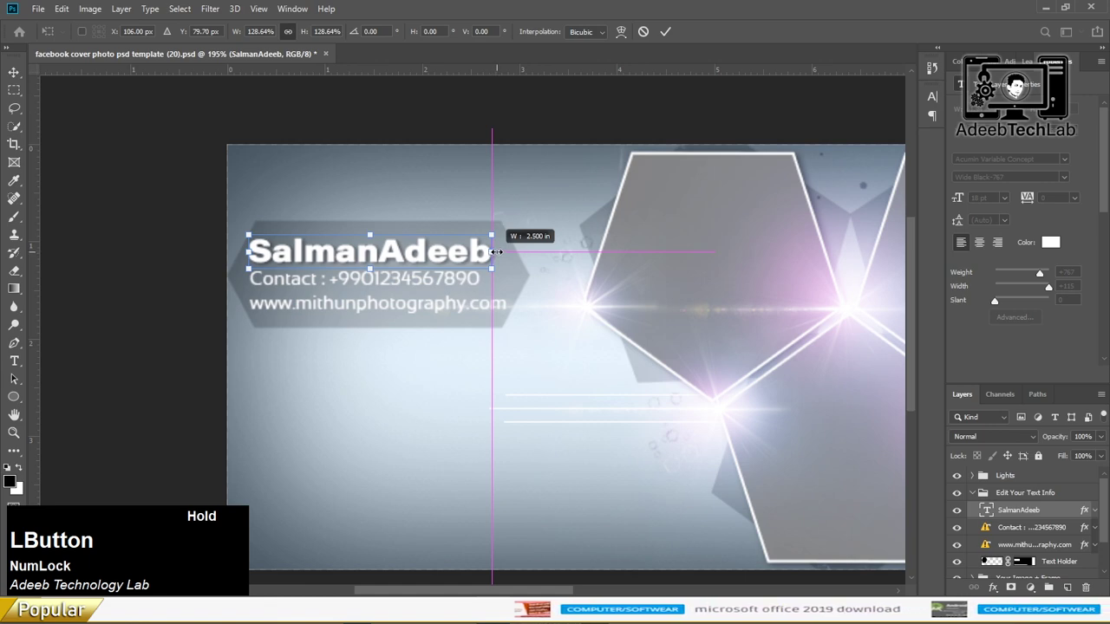
Step: Enlarge the name to about 23 pt and nudge it into position
key(Return)
key(Up)
key(Right)
key(Up)
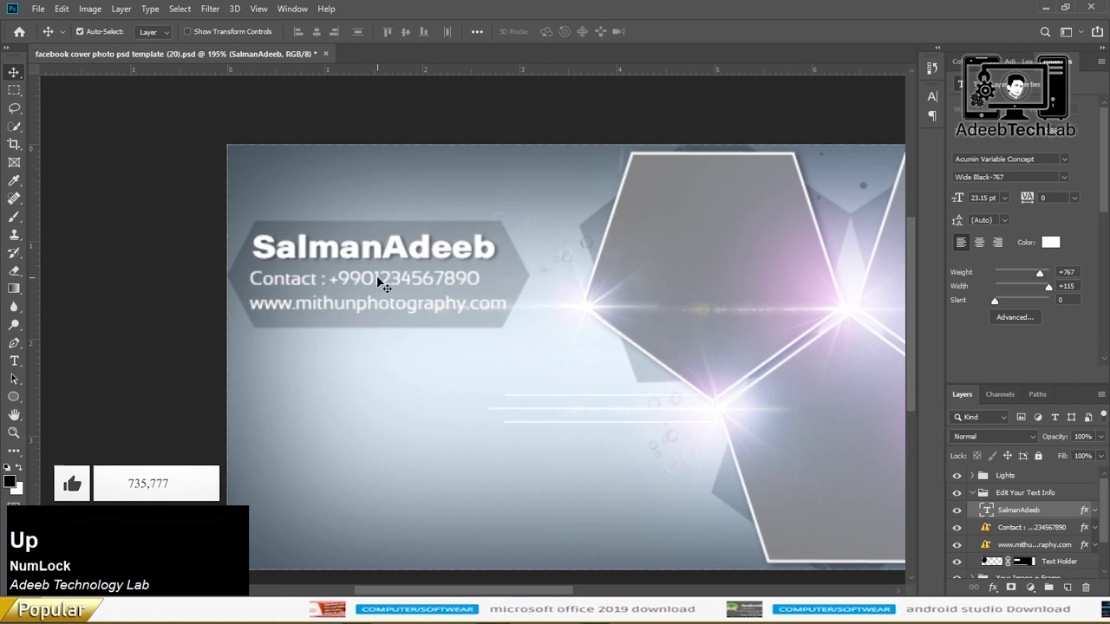
click(373, 289)
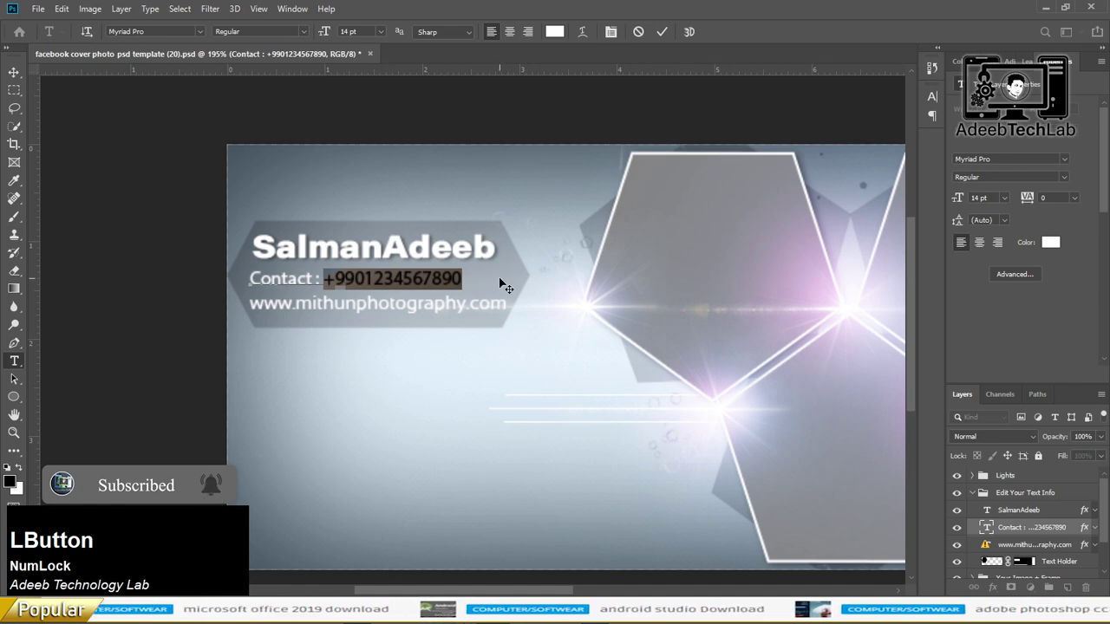
key(KP_Add)
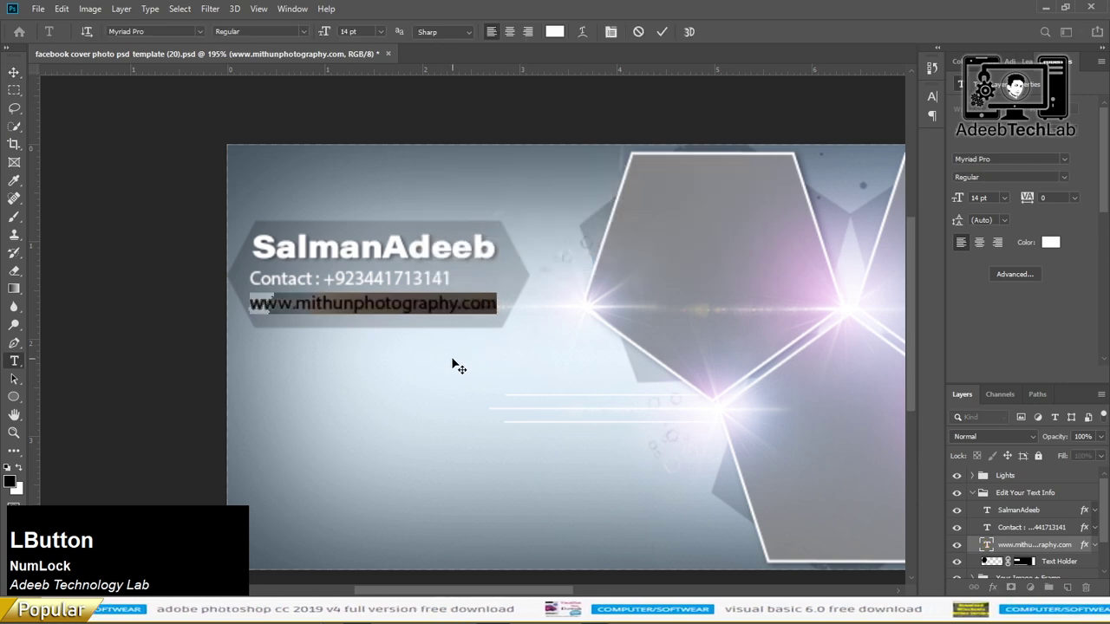
click(458, 359)
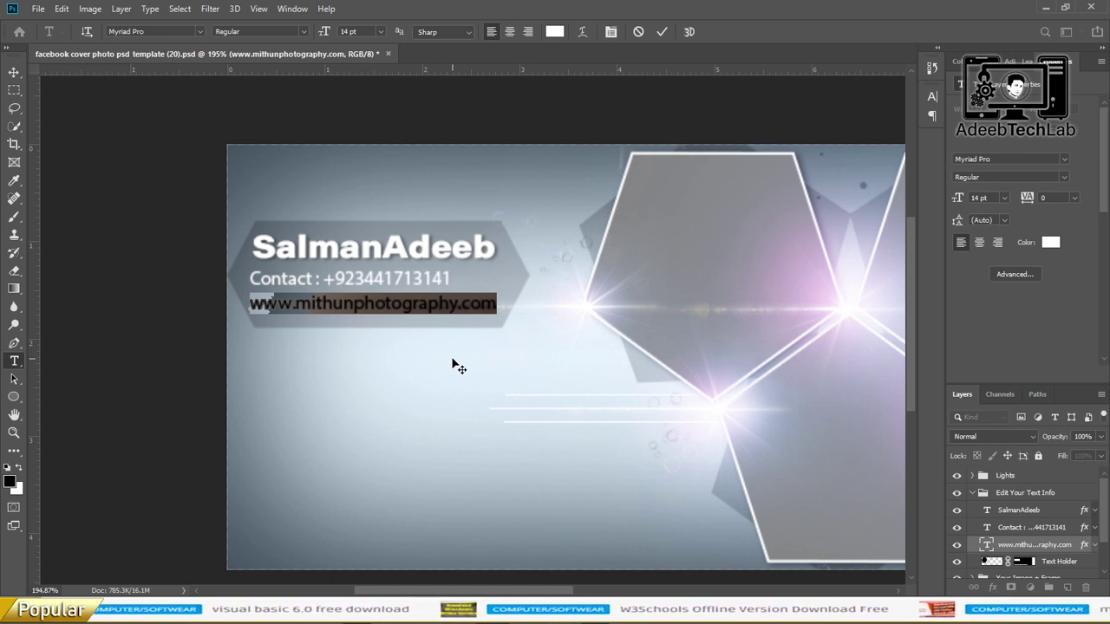
key(w)
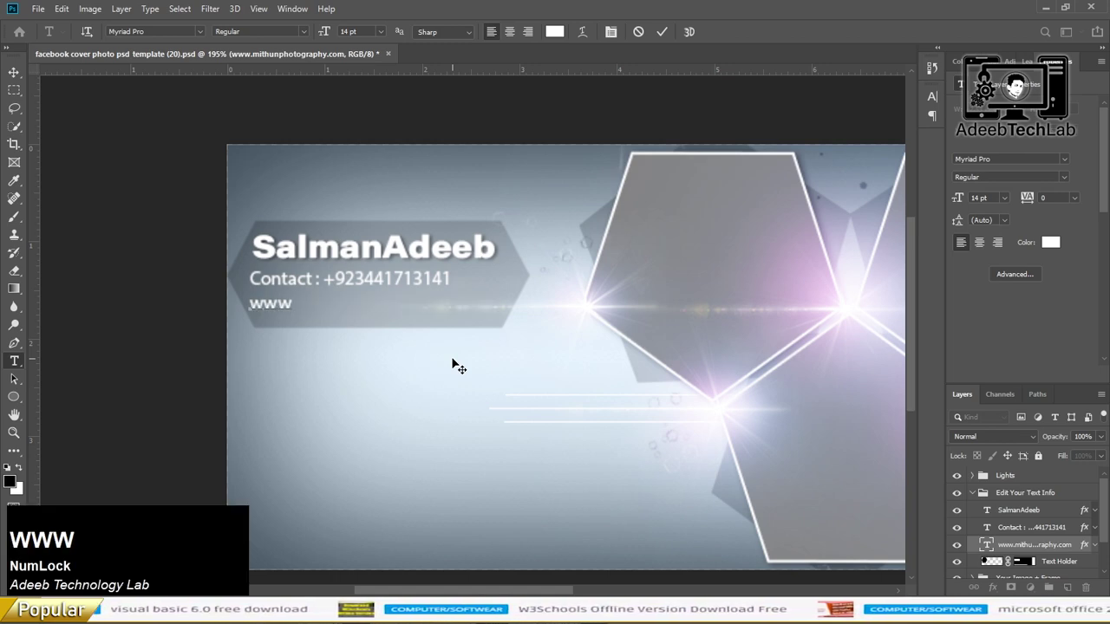
key(shift+Num_Lock)
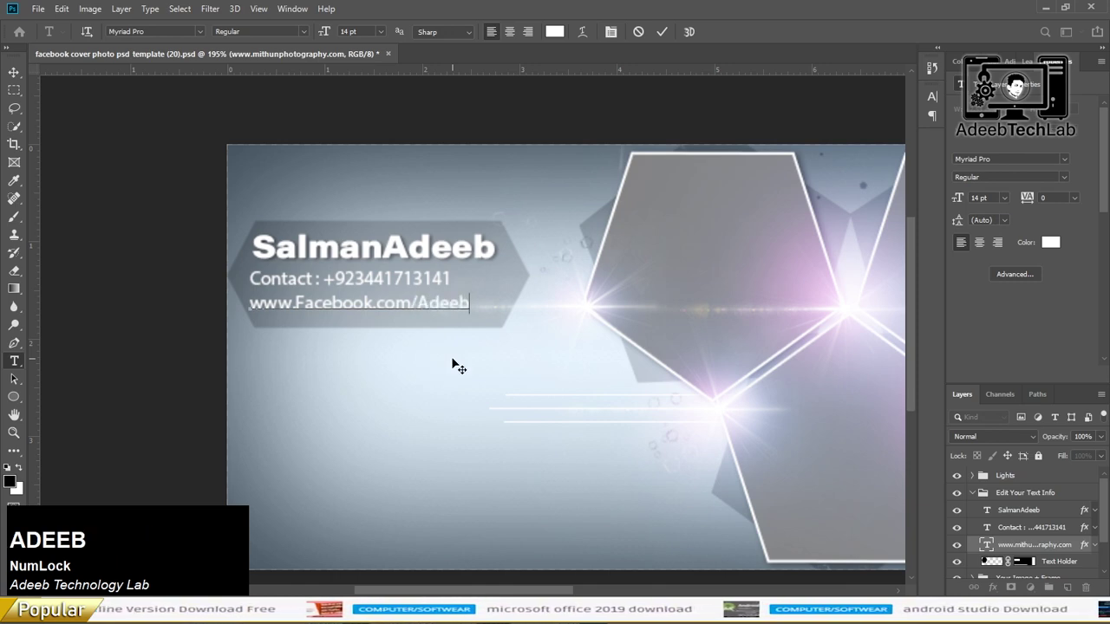
key(BackSpace)
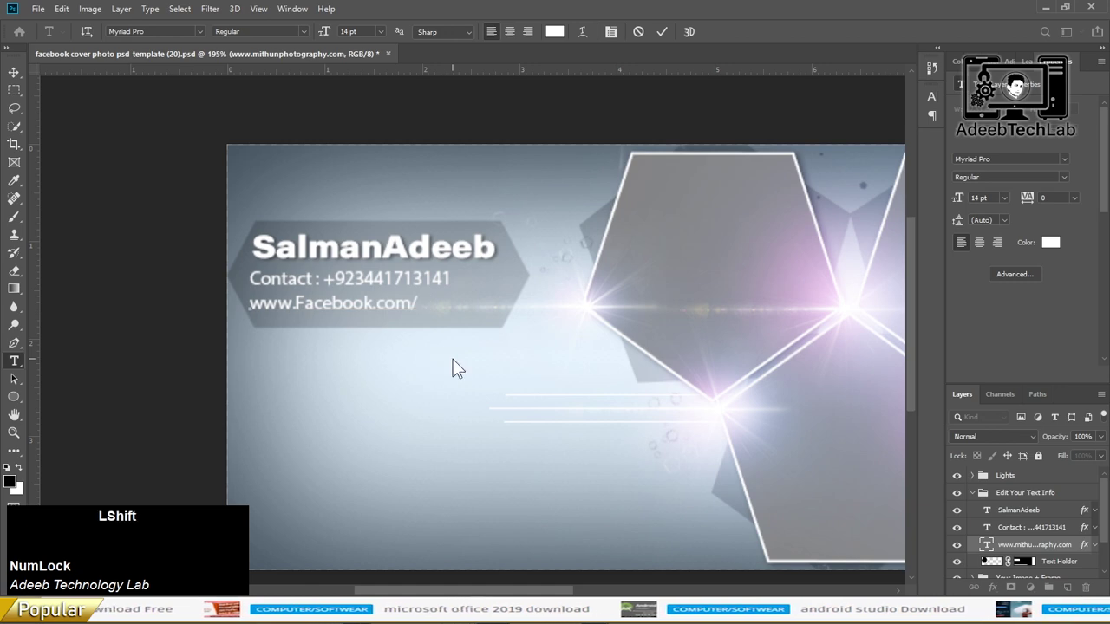
key(shift+a)
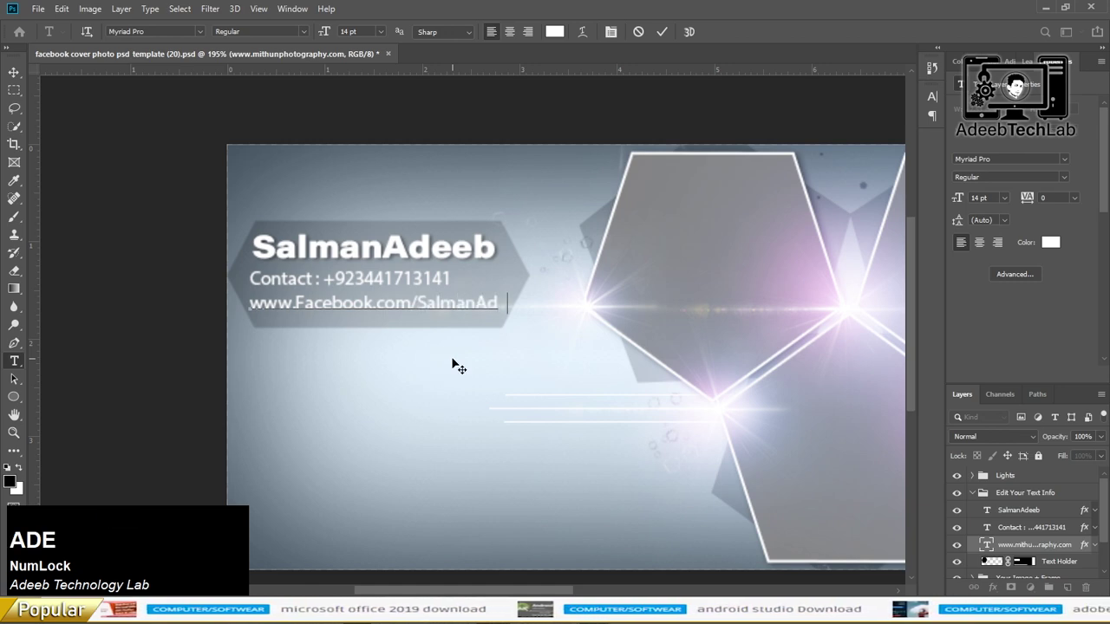
key(shift+2)
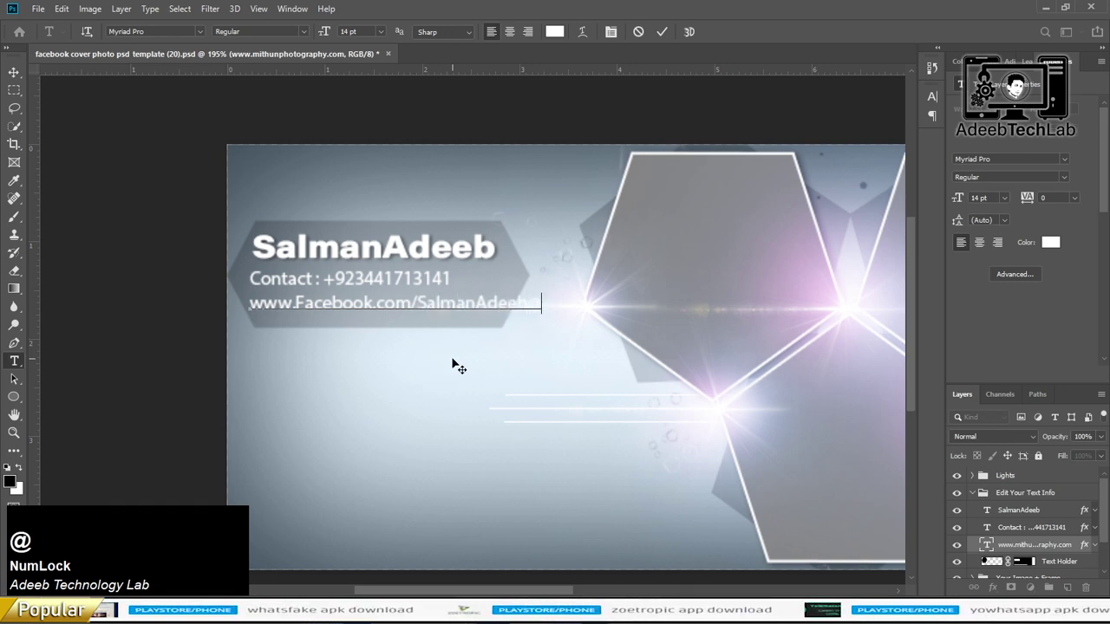
key(BackSpace)
key(2)
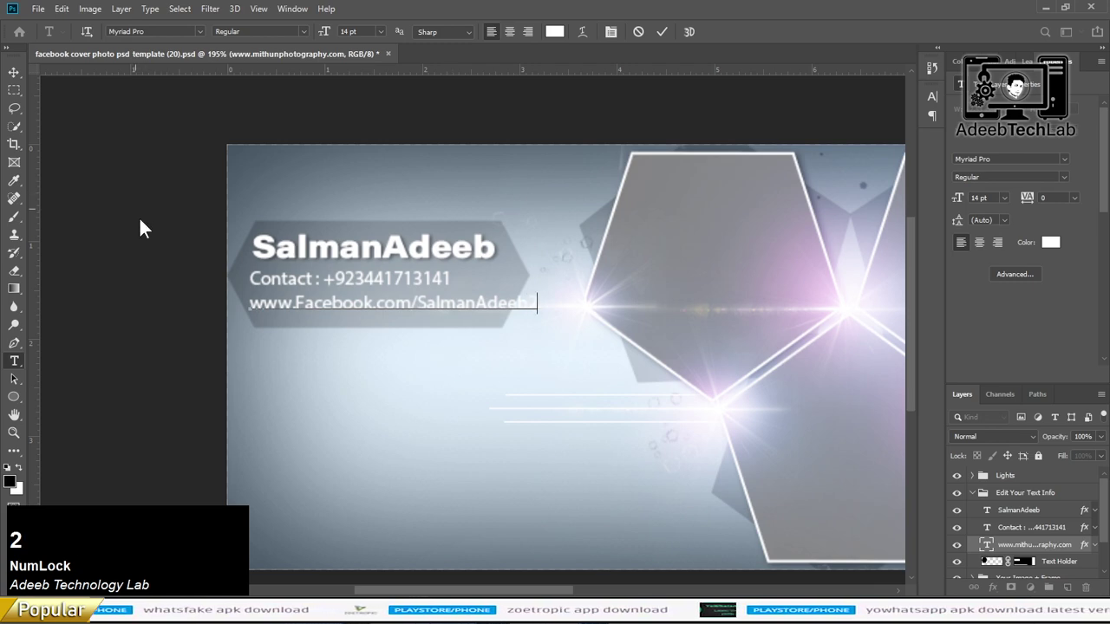
Step: Give the website line the Acumin Variable Concept SemiCondensed font
click(18, 72)
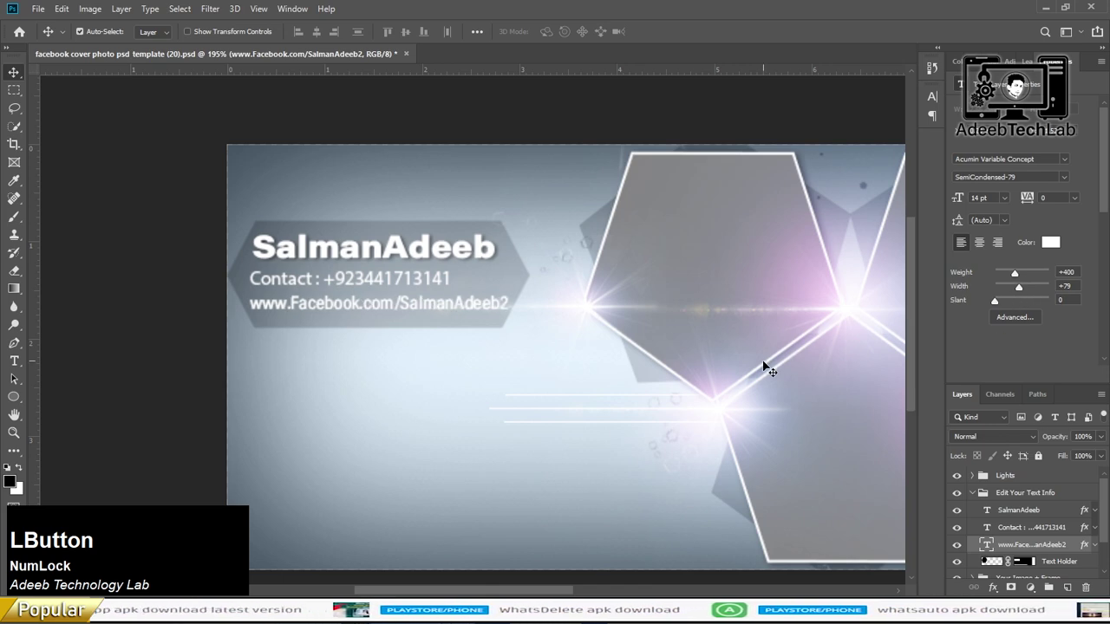
Step: Zoom out to the whole cover, expand the Your Image + Frame group and select the top hexagon Shape layer
scroll(down, 3)
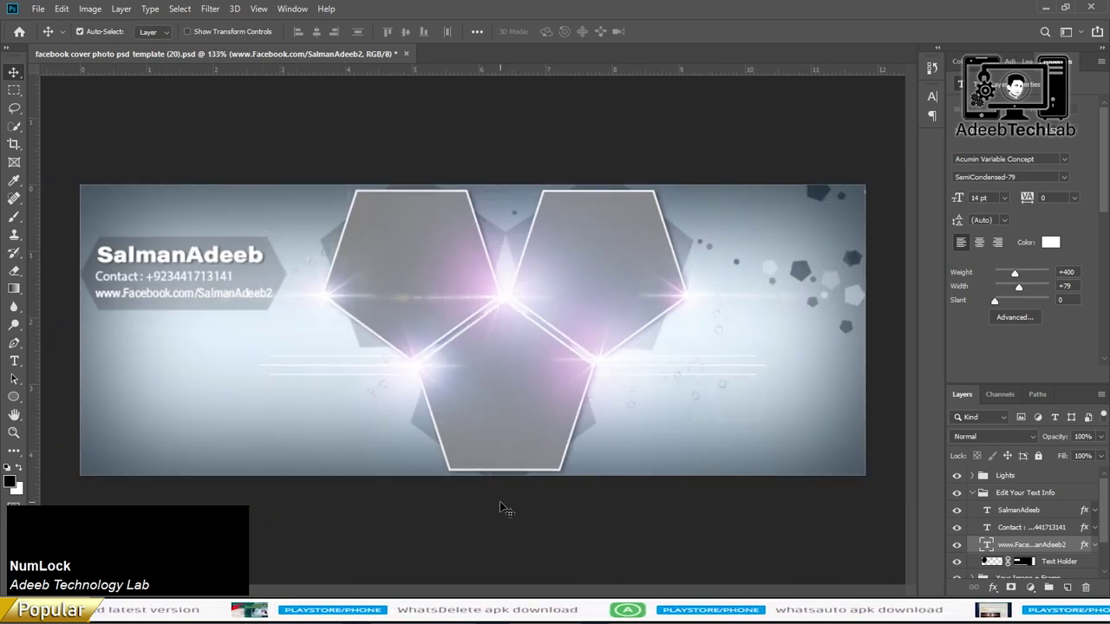
click(434, 255)
scroll(down, 3)
click(637, 239)
scroll(down, 3)
click(1022, 502)
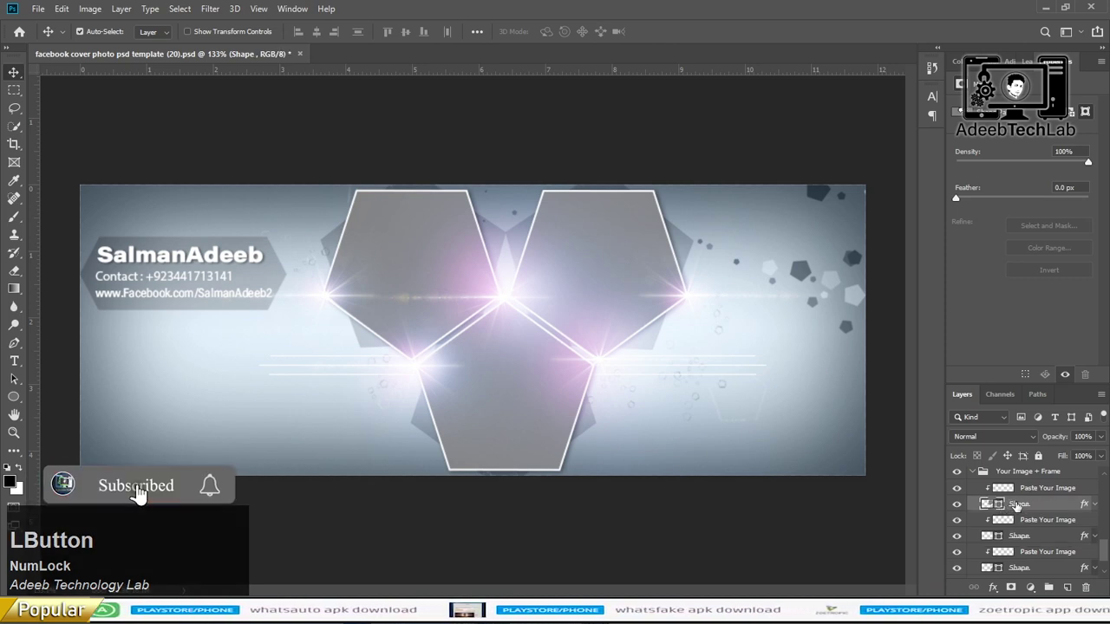
click(959, 502)
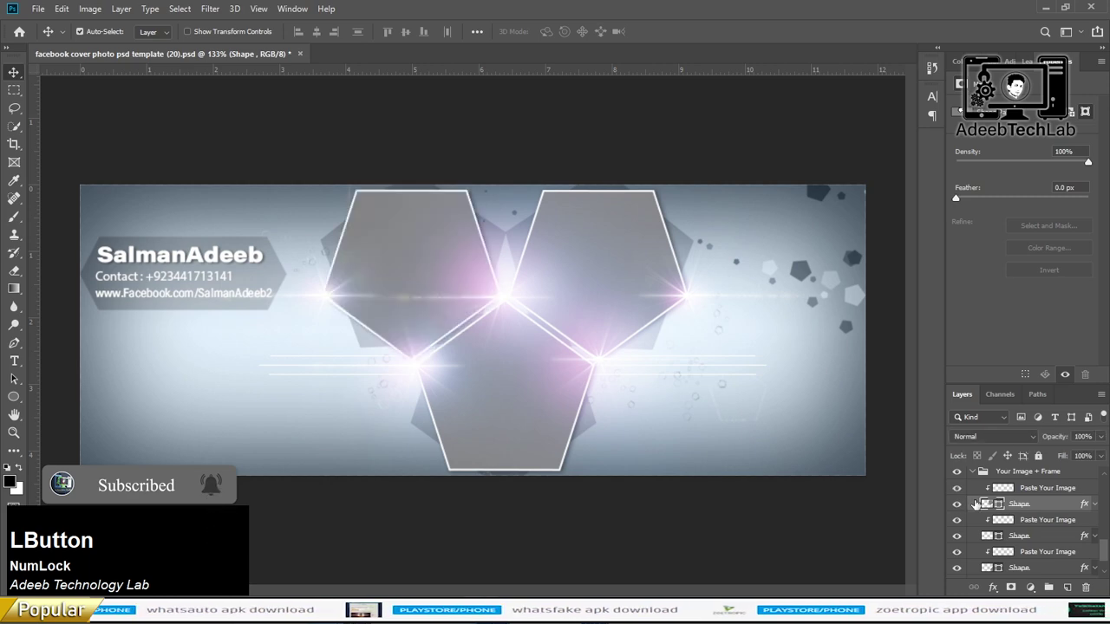
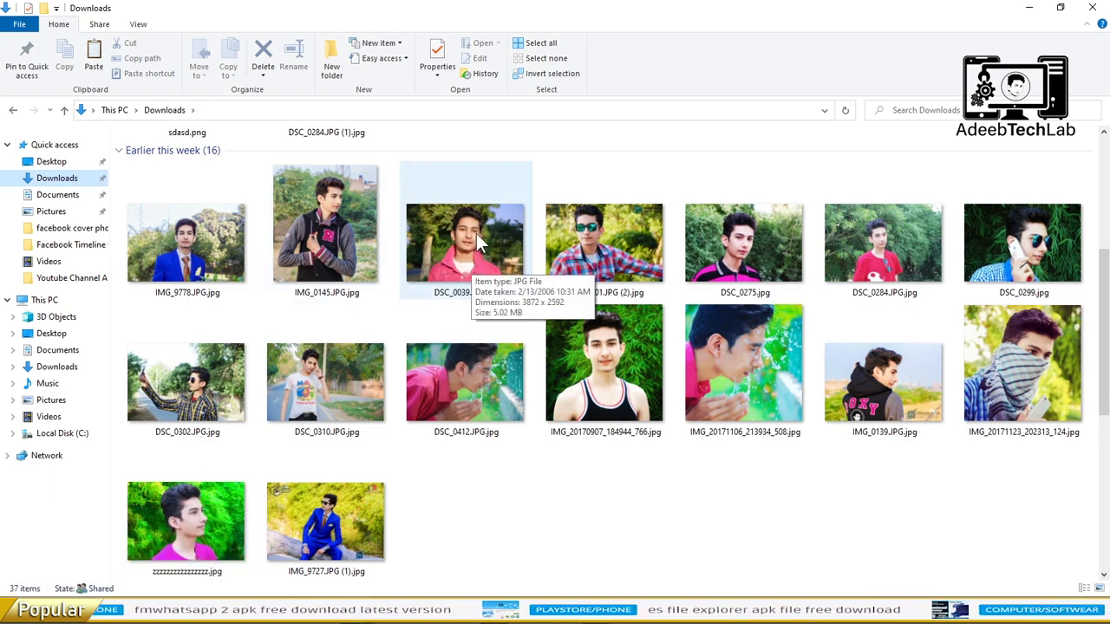
Step: Drag DSC_0275.jpg from Downloads onto the Photoshop cover document
click(620, 254)
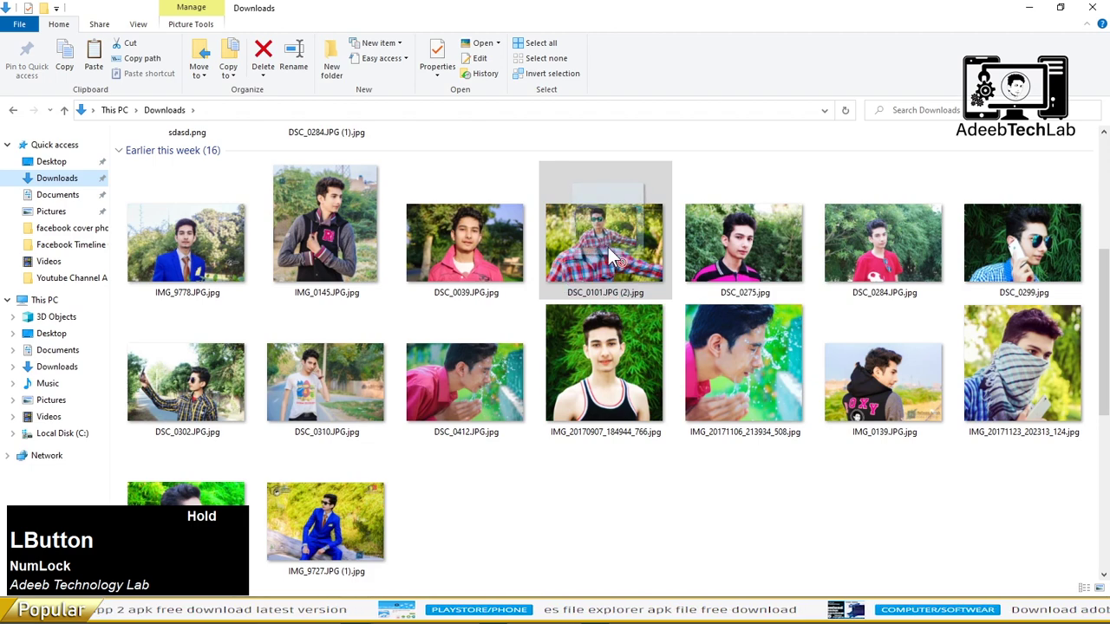
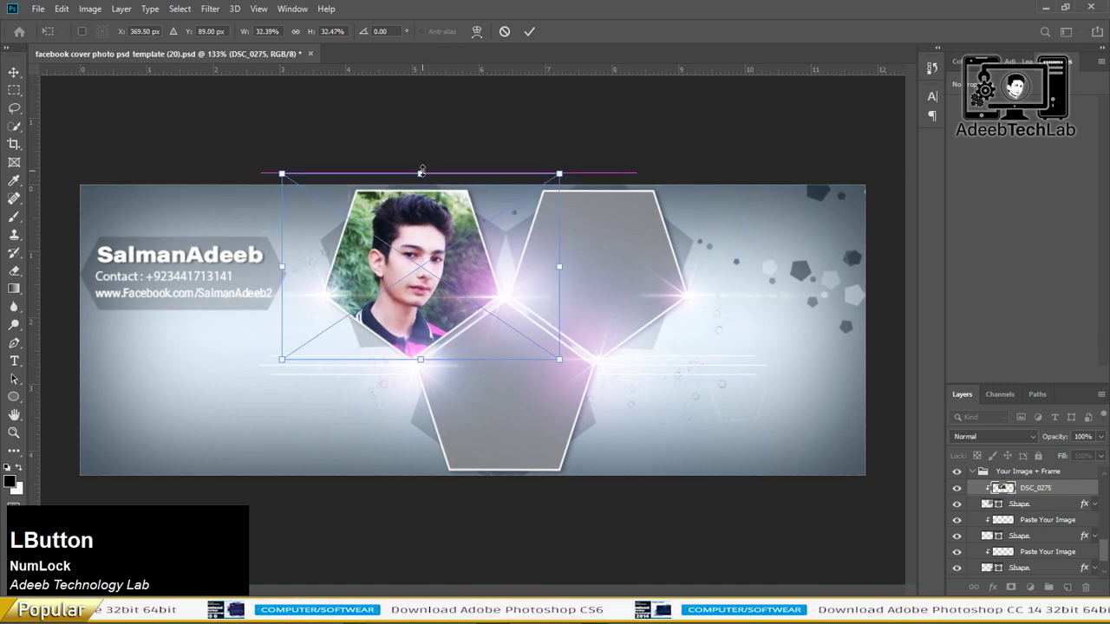
Step: Scale and nudge the DSC_0275 portrait so his face fills the first hexagon
key(Return)
key(Up)
key(Right)
click(643, 202)
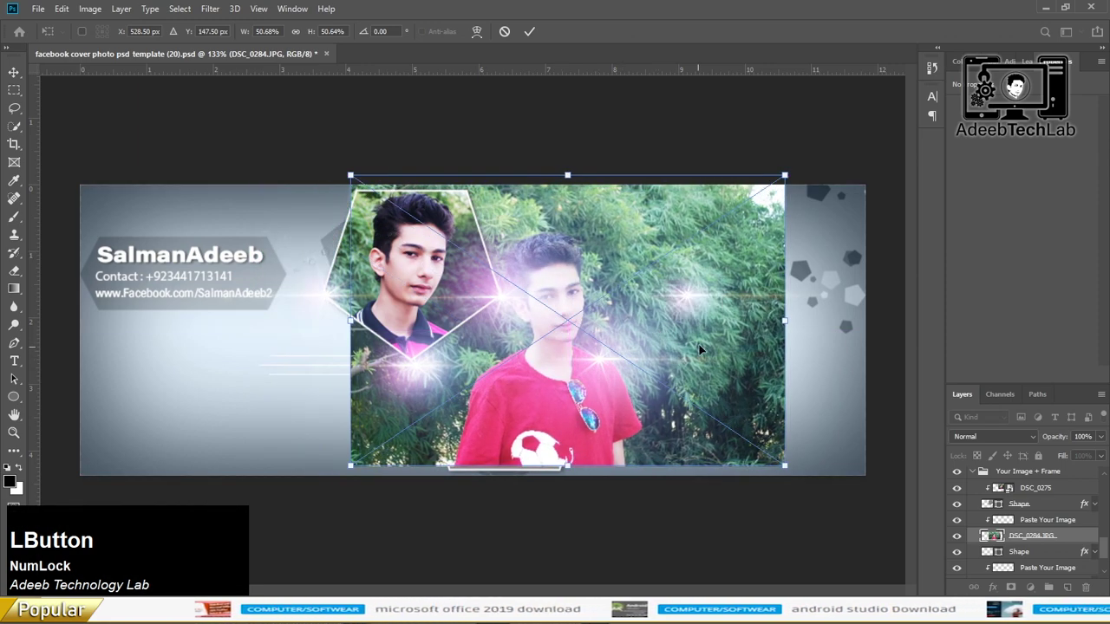
key(Return)
click(1041, 555)
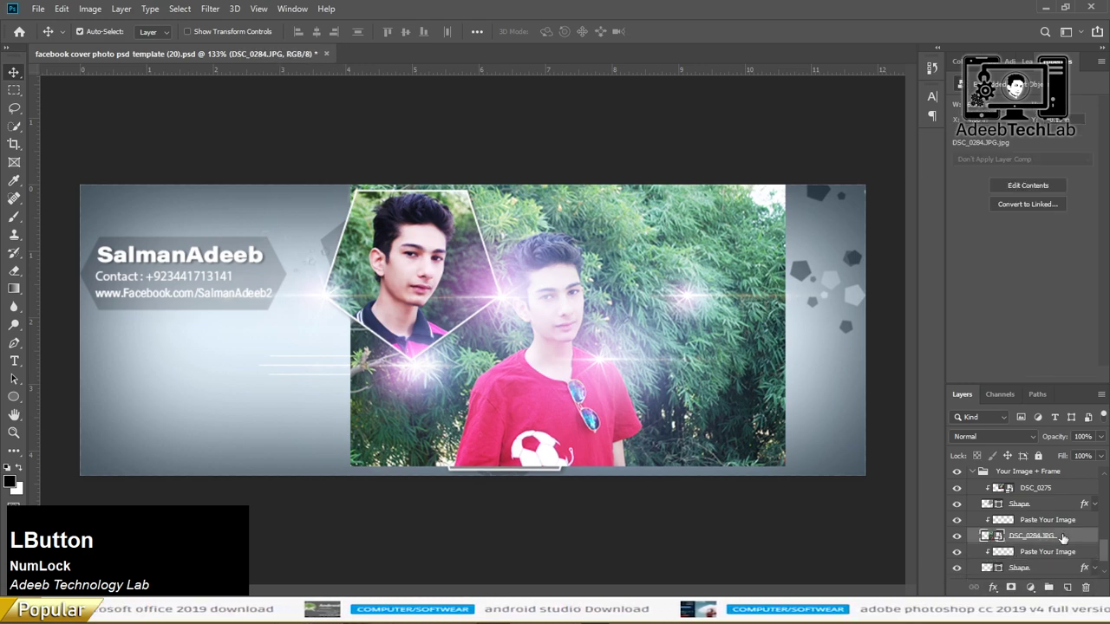
right_click(1089, 535)
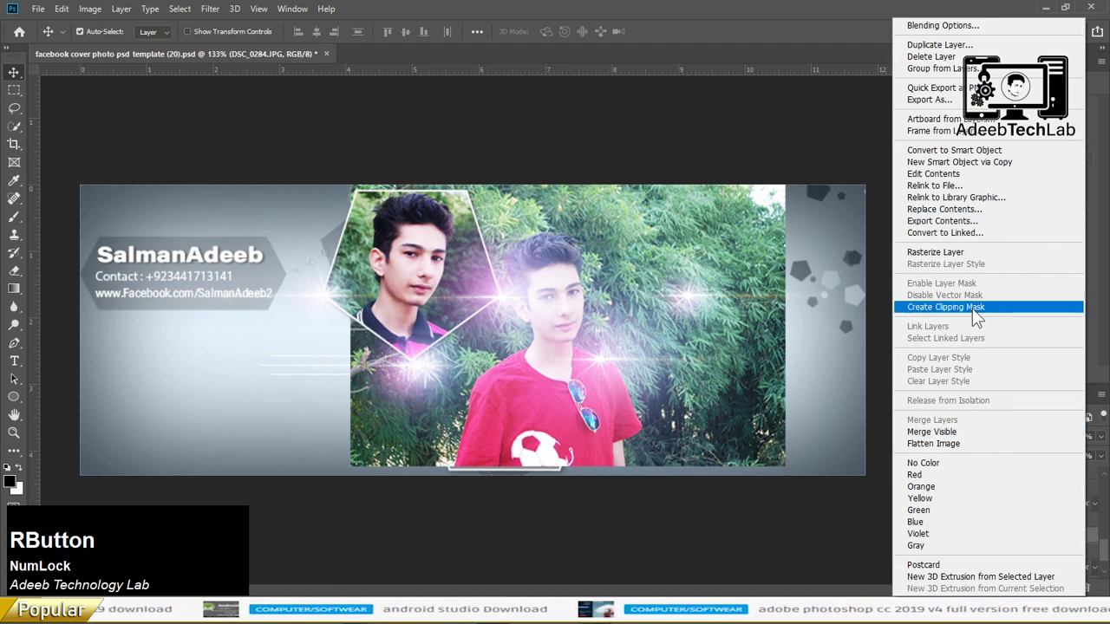
click(981, 320)
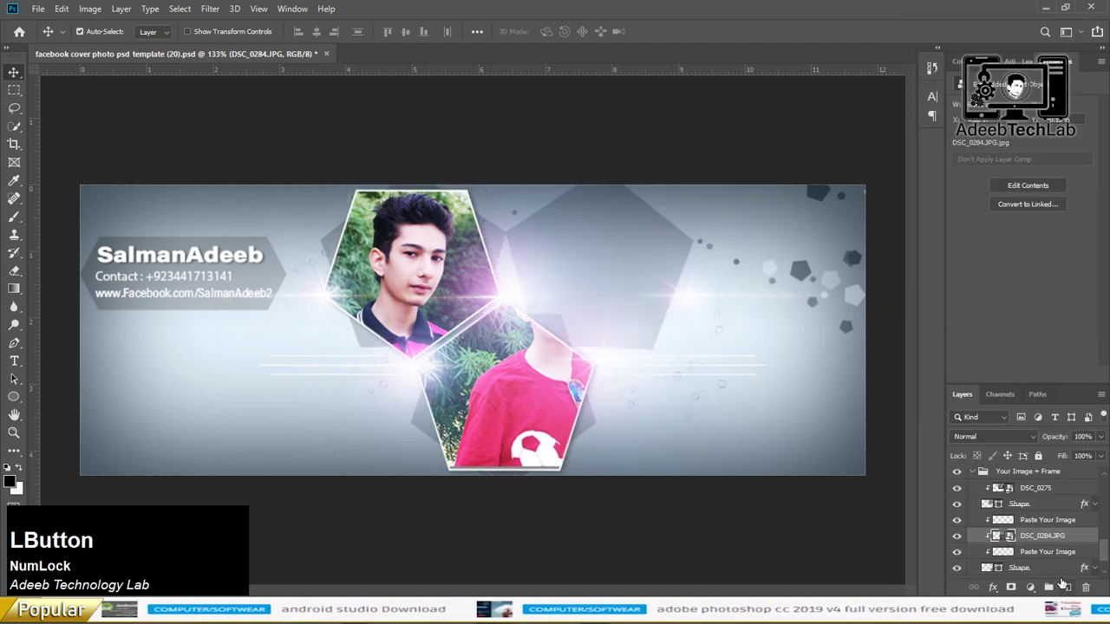
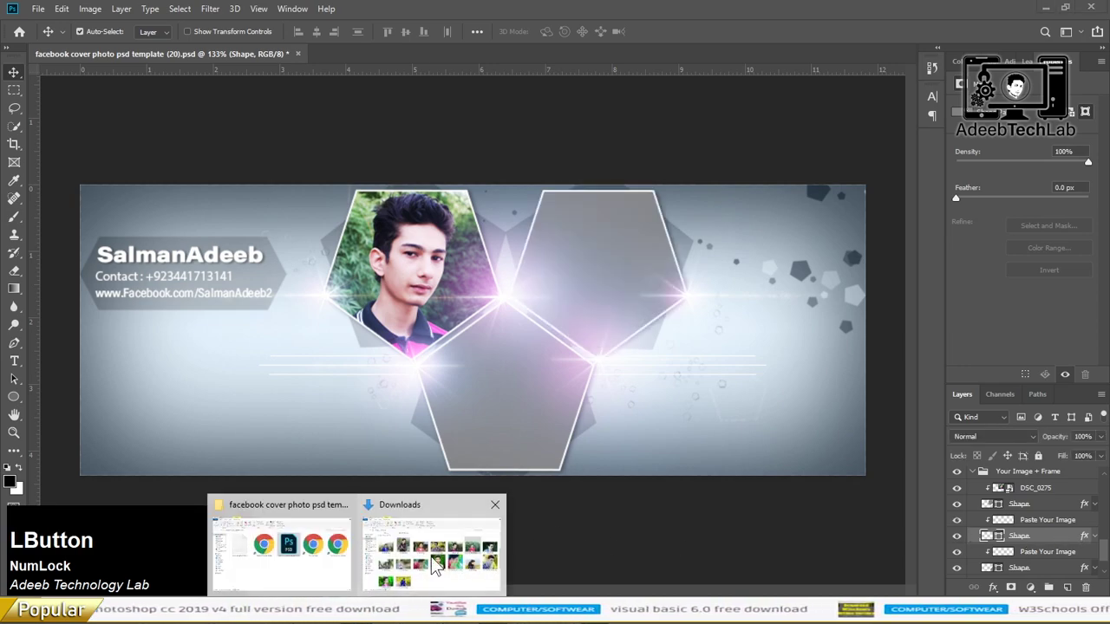
Step: Place the DSC_0284 photo on the cover, shifted toward the second hexagon
click(894, 297)
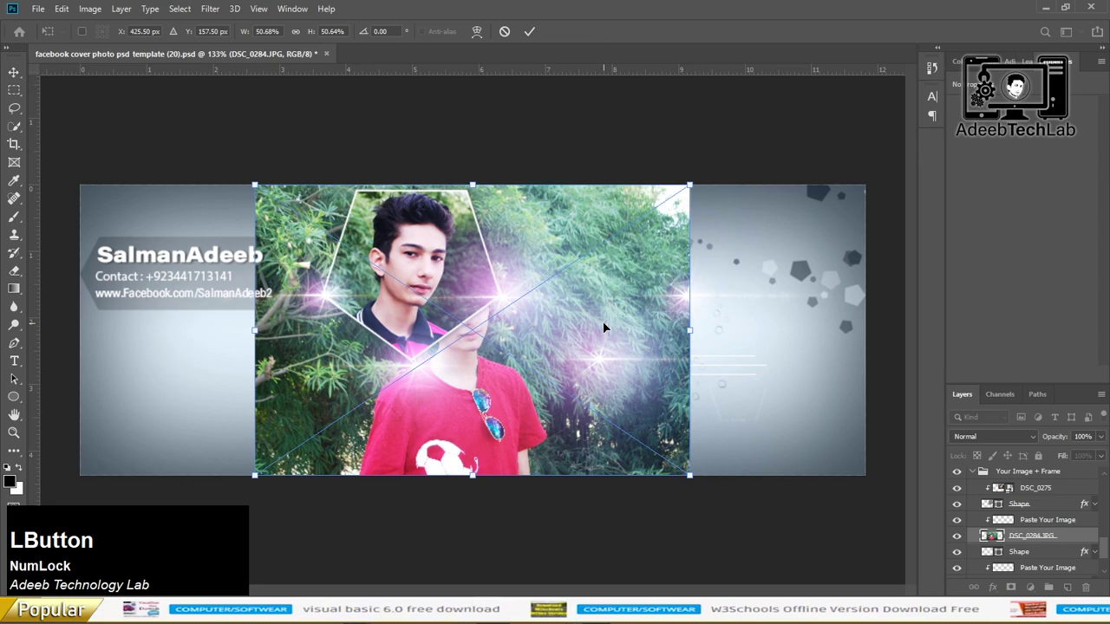
click(609, 325)
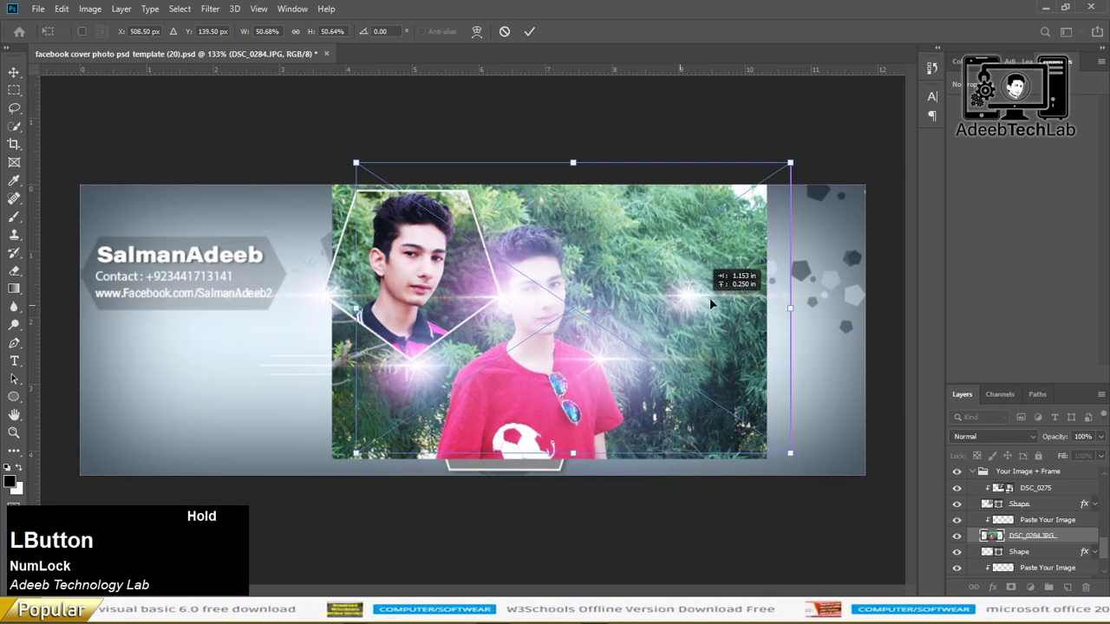
key(Return)
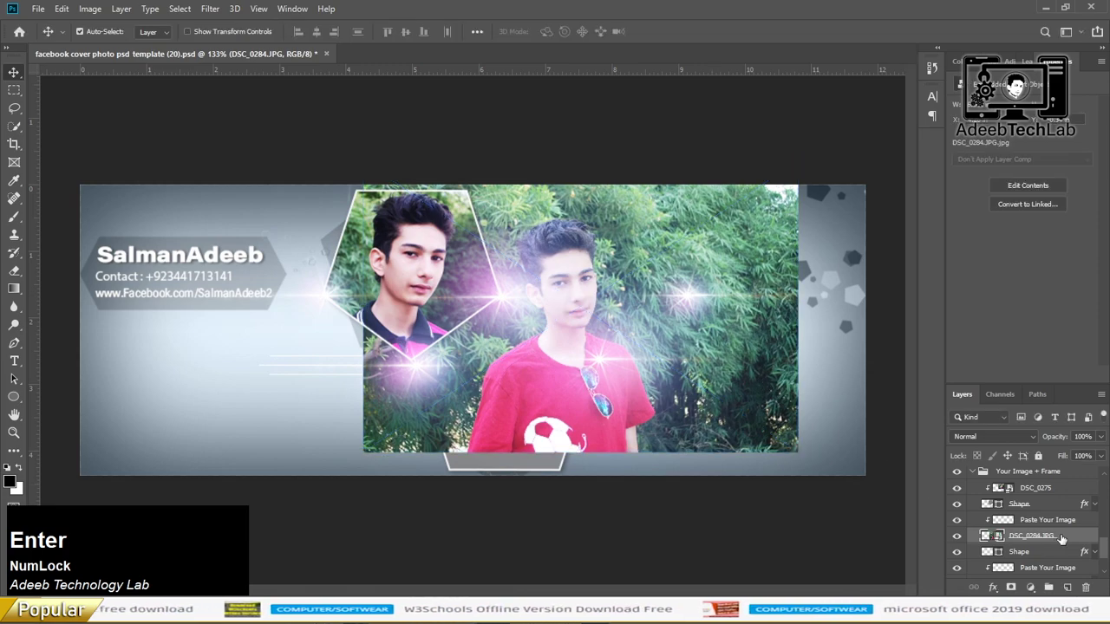
Step: Clip DSC_0284 into the second hexagon and resize it so the figure fills the frame
right_click(1087, 539)
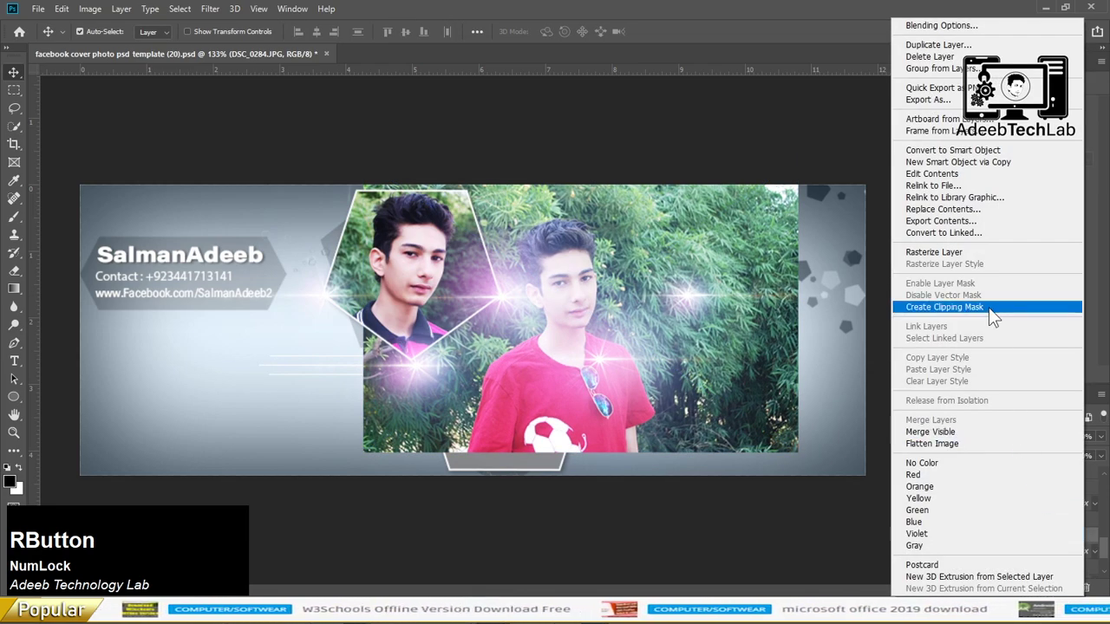
click(998, 319)
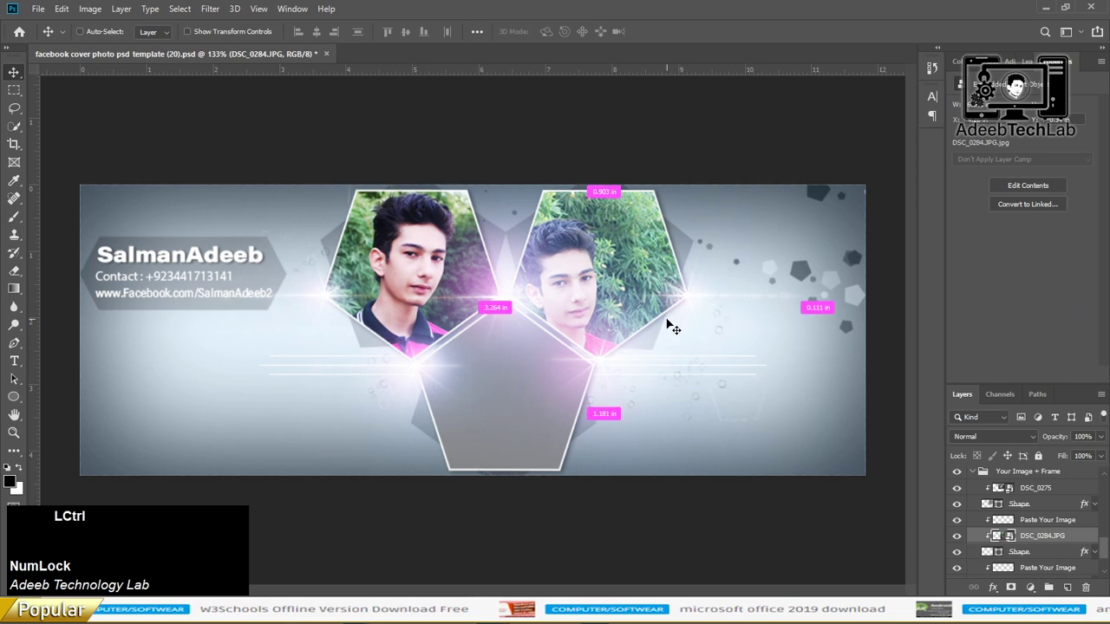
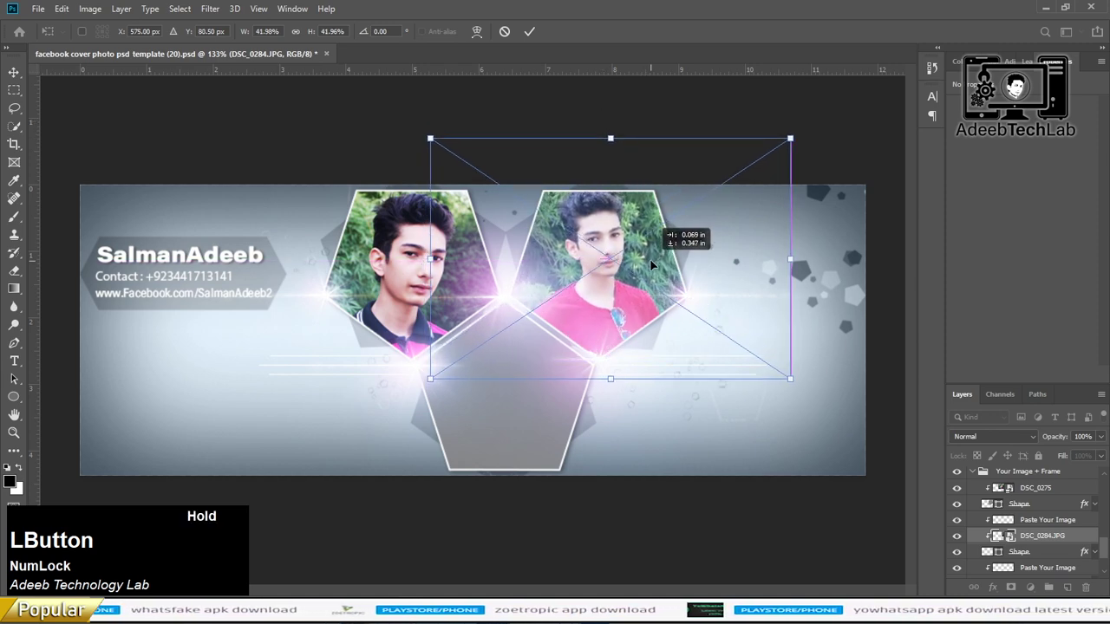
key(Return)
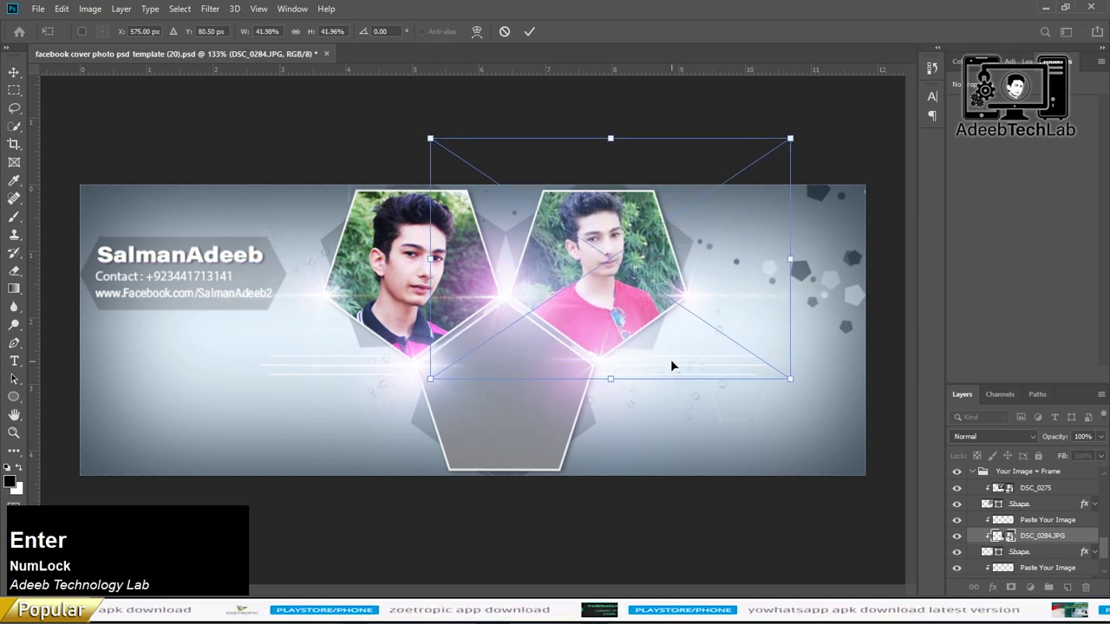
key(Down)
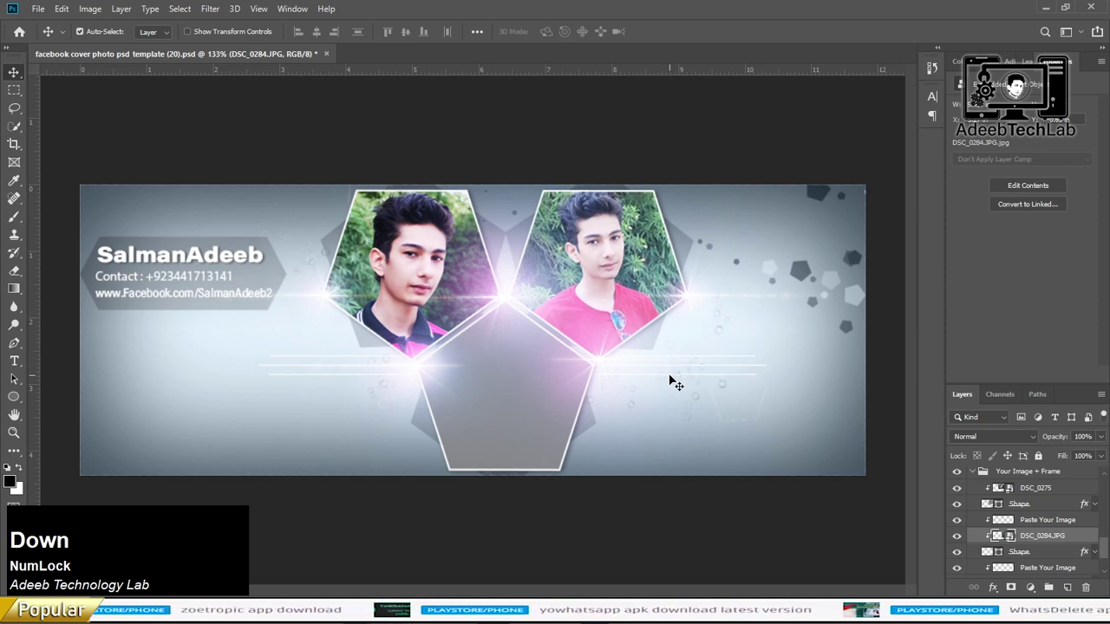
Step: Place the sunglasses portrait DSC_0101 (2) above the bottom hexagon Shape layer
click(526, 456)
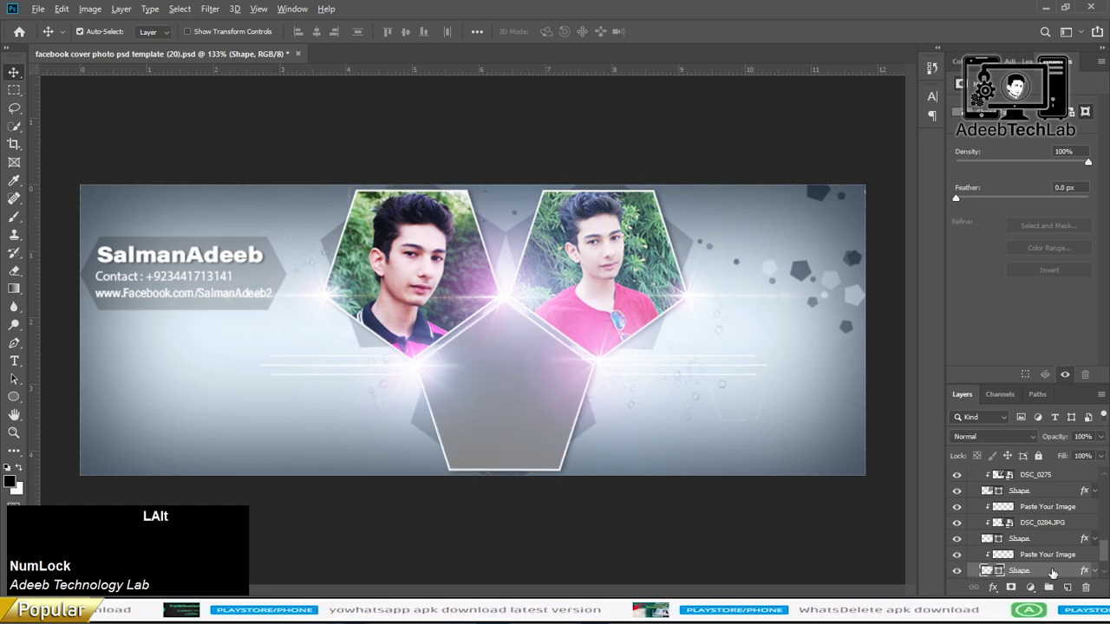
key(alt+Tab)
click(637, 247)
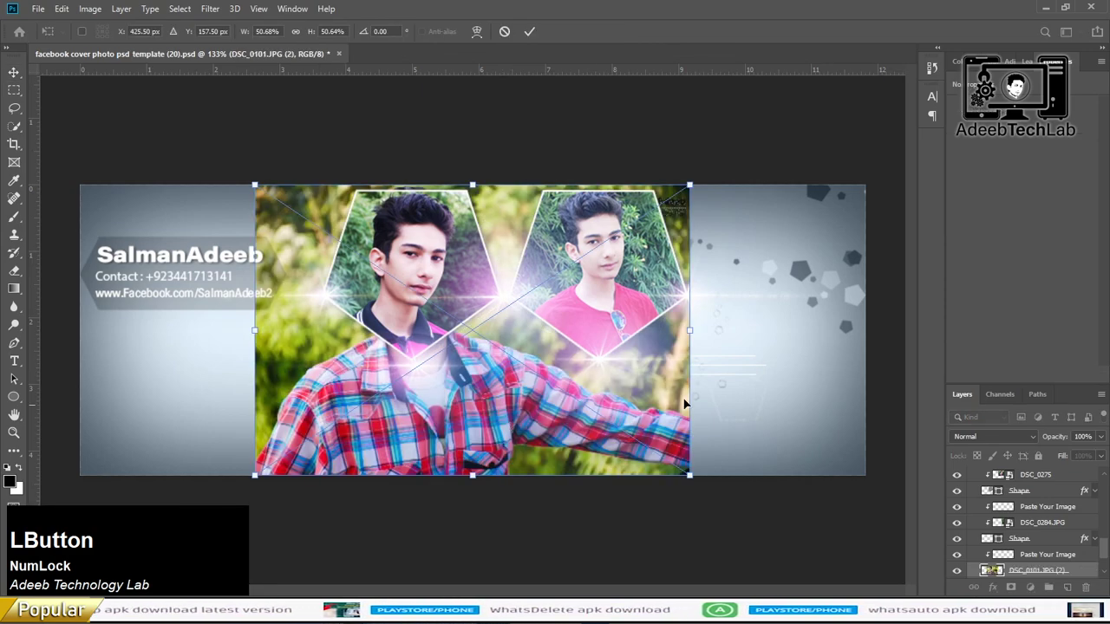
key(Return)
Step: Clip DSC_0101 (2) into the bottom hexagon and scale it so the face is centred
scroll(down, 3)
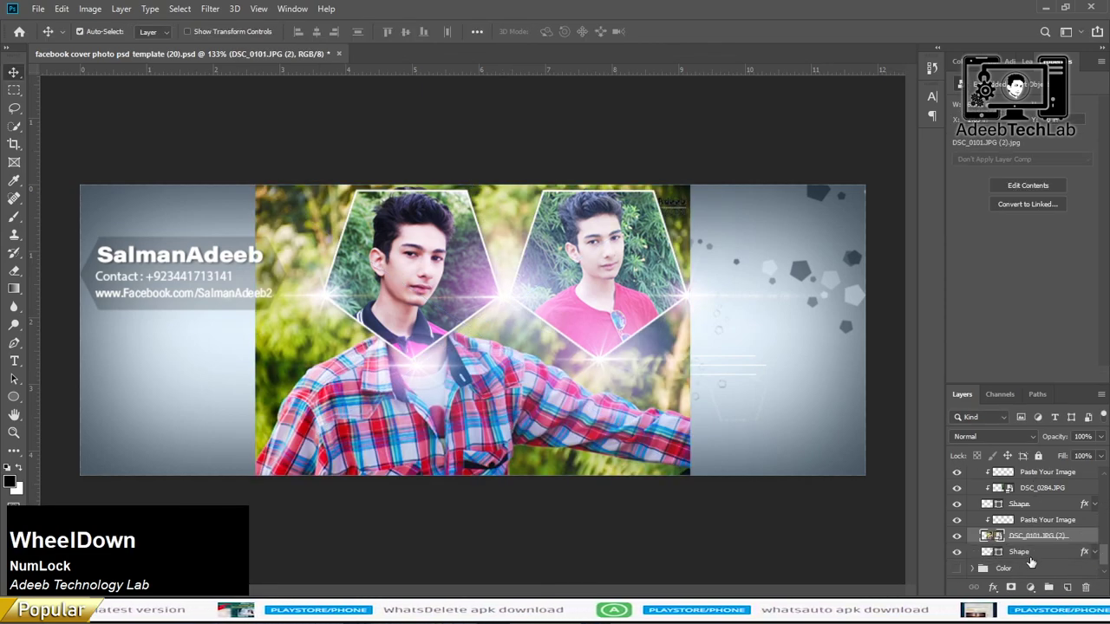
right_click(1087, 540)
click(989, 321)
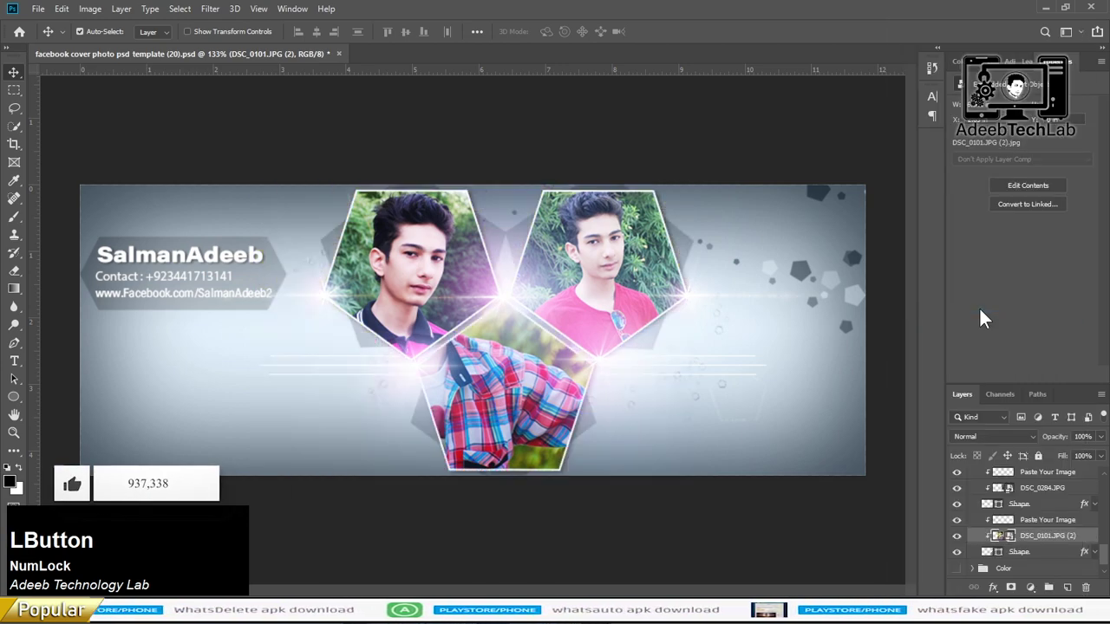
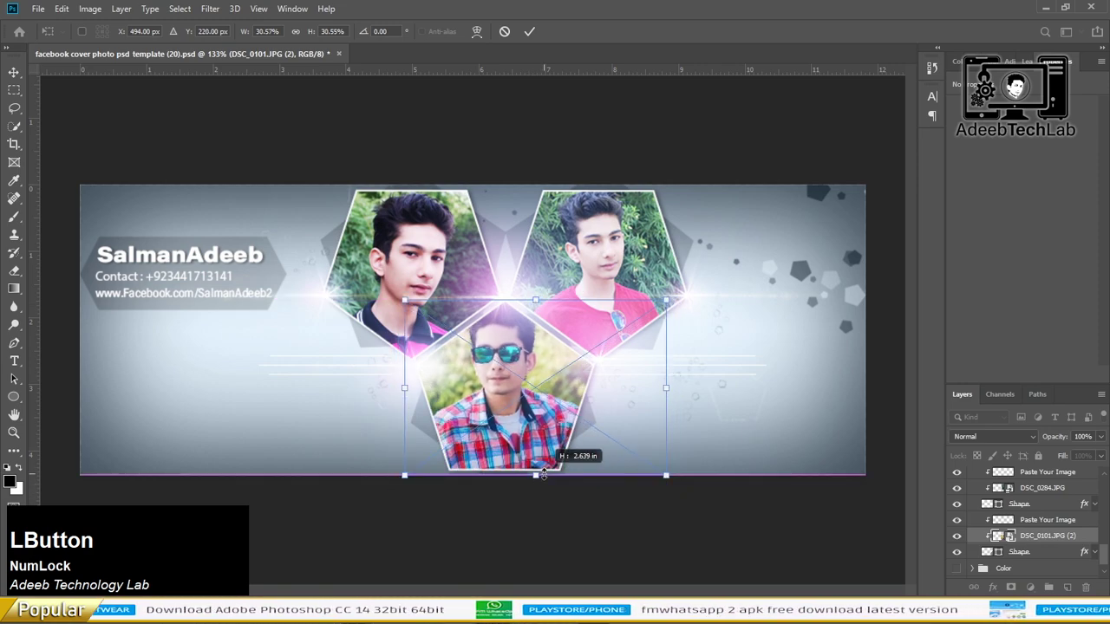
key(Return)
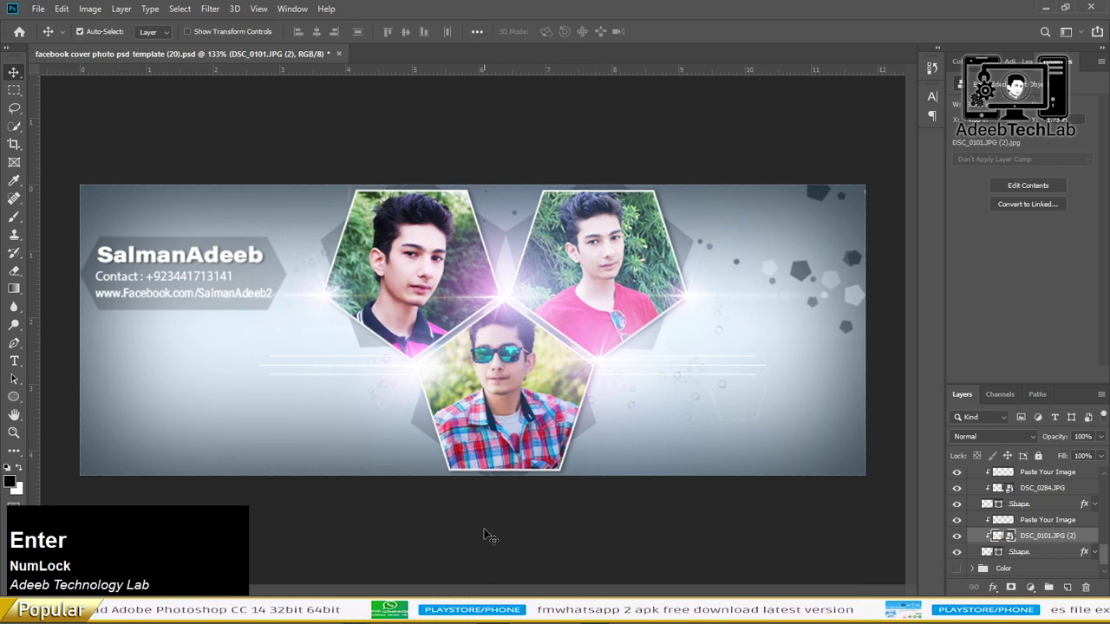
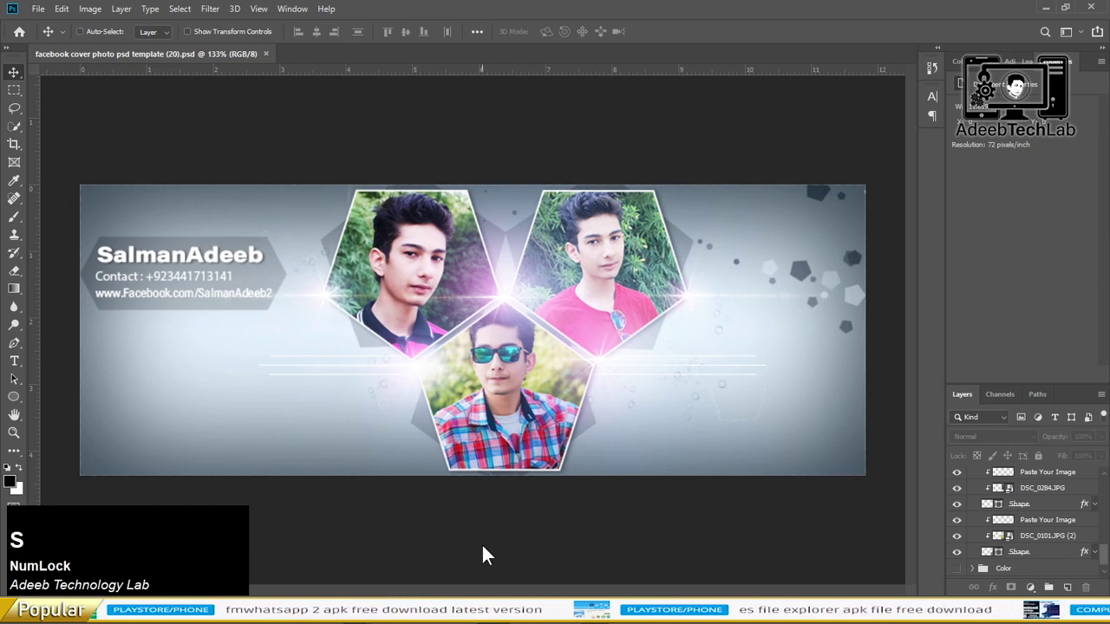
Step: Save the finished cover as a JPEG beside the PSD in the template folder
click(313, 288)
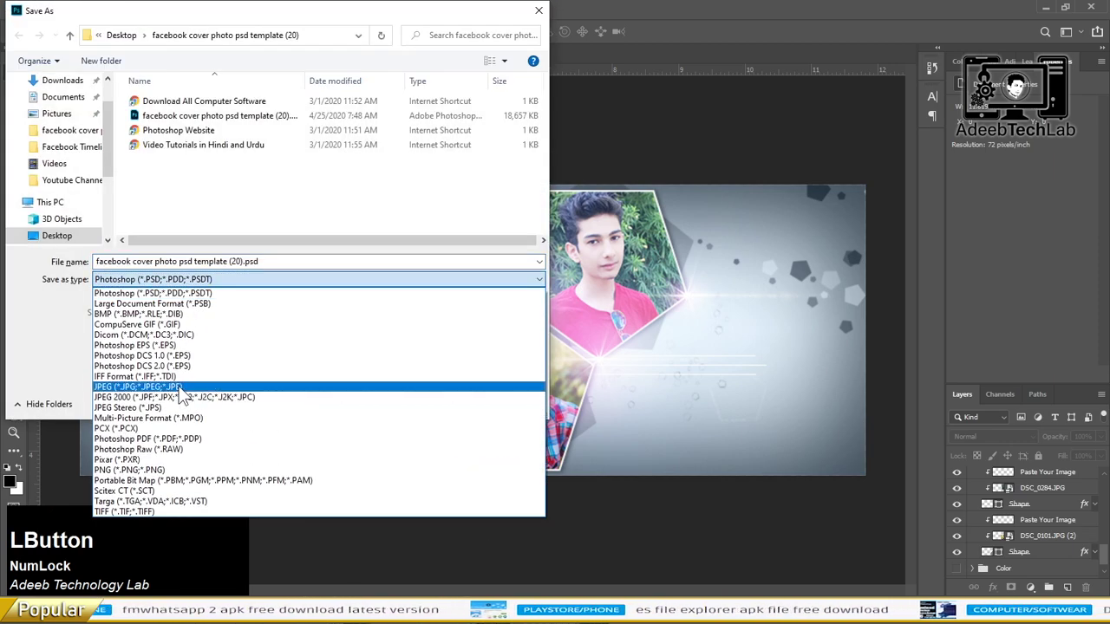
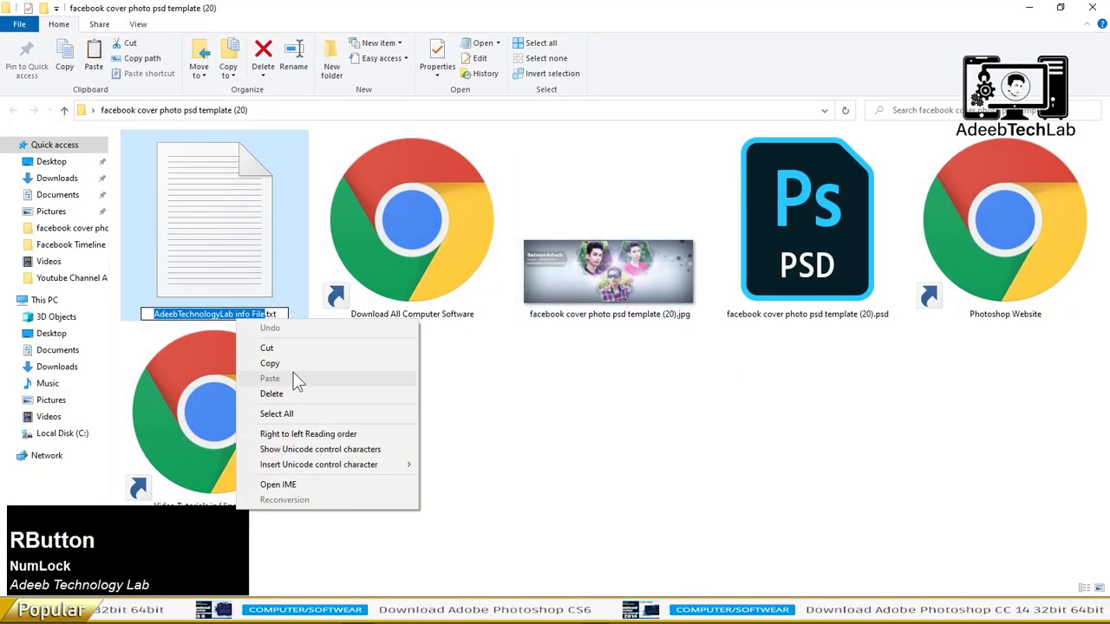
Step: Pack the desktop cover JPG into a password-protected ZIP archive with WinRAR
click(303, 379)
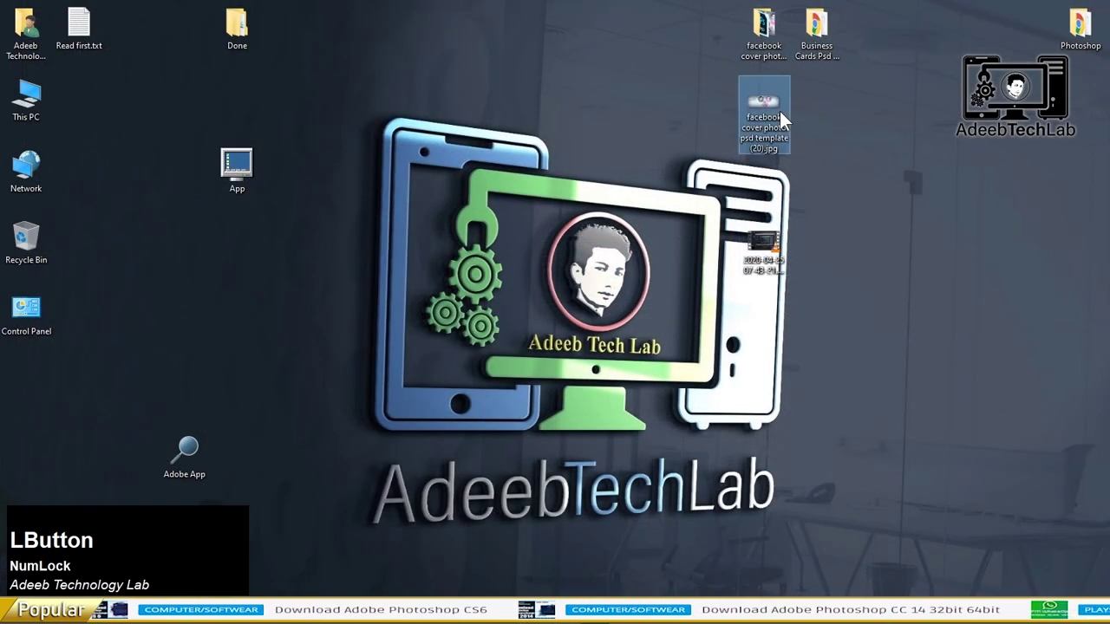
right_click(768, 34)
click(822, 156)
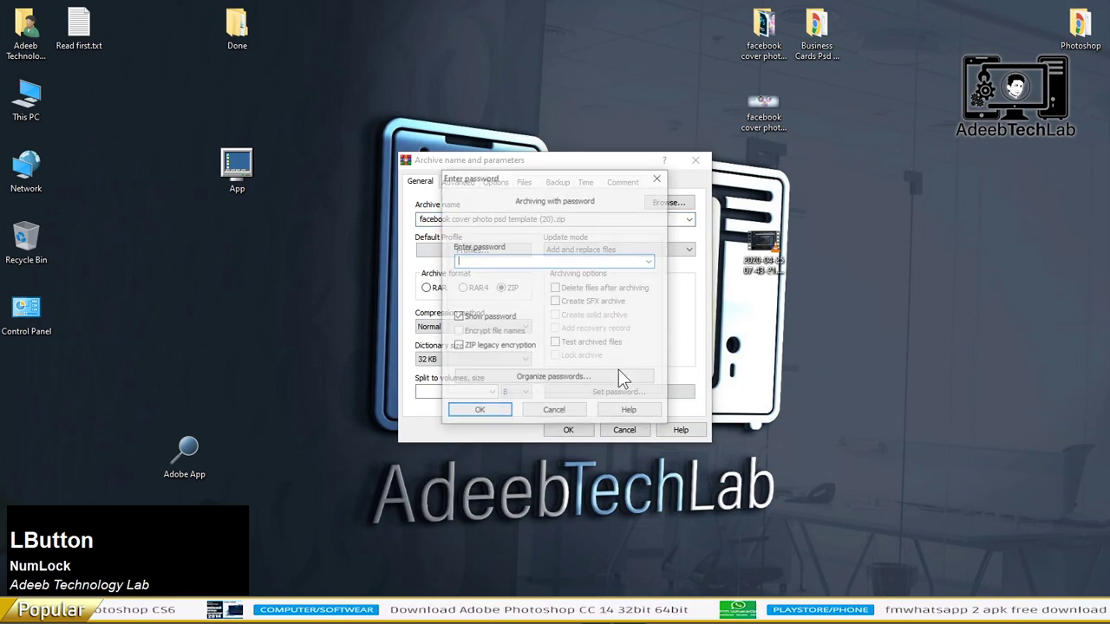
key(BackSpace)
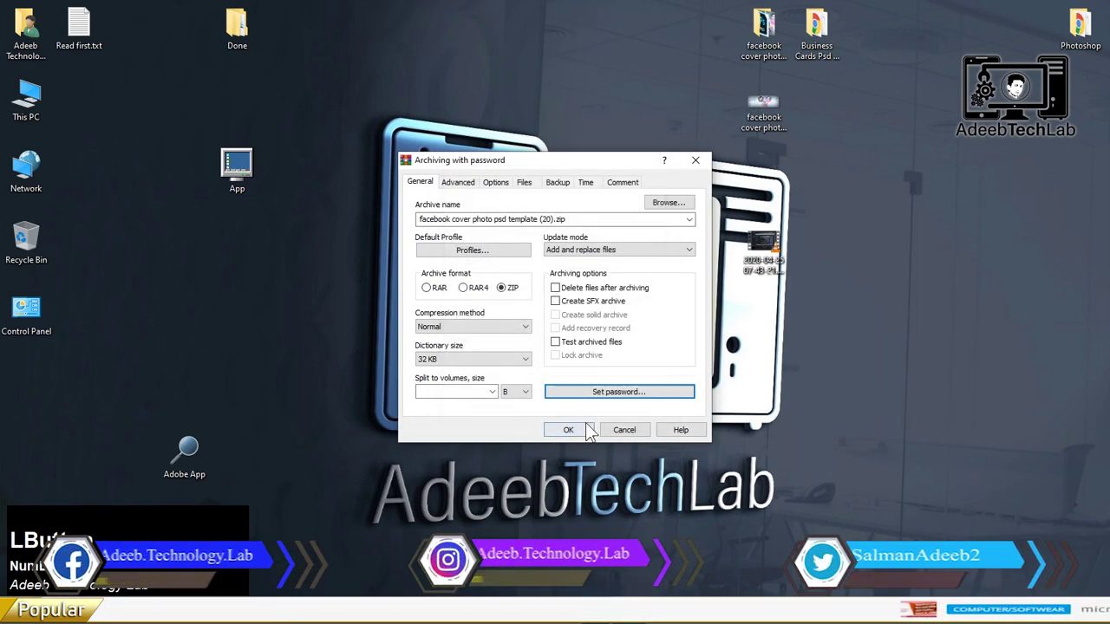
click(591, 429)
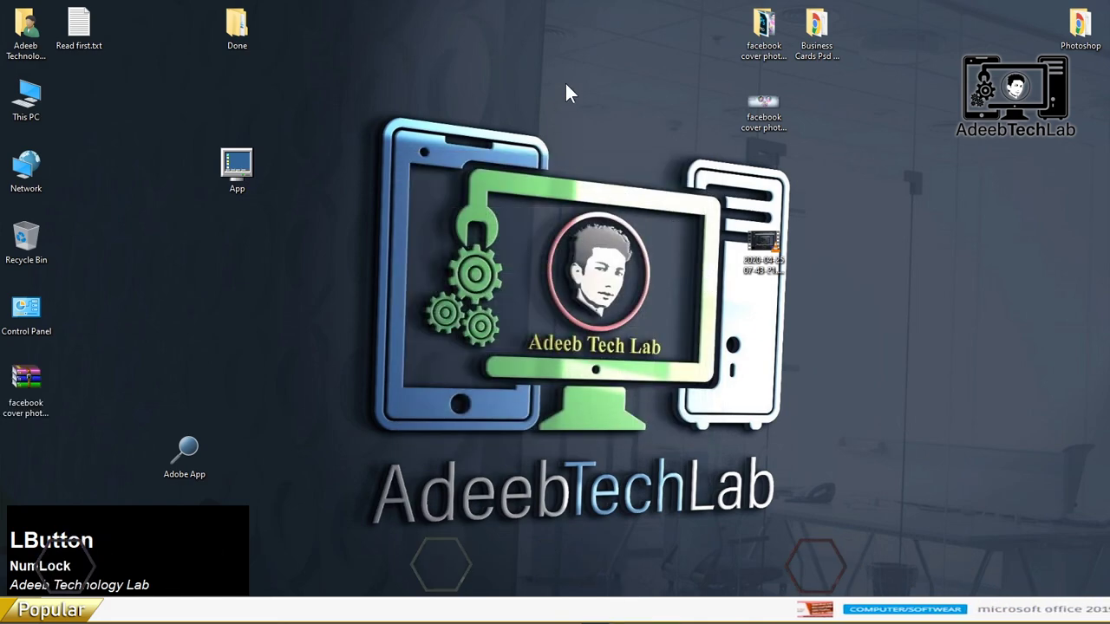